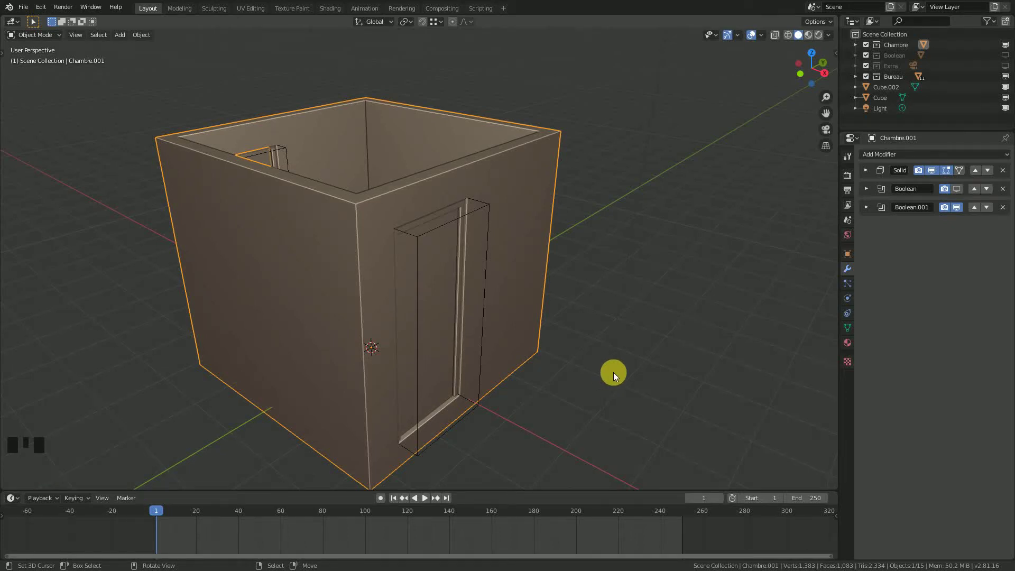
# Orbit down into the room and toggle the room's Boolean modifier visibility.
pyautogui.moveTo(530, 307); pyautogui.dragTo(514, 348)
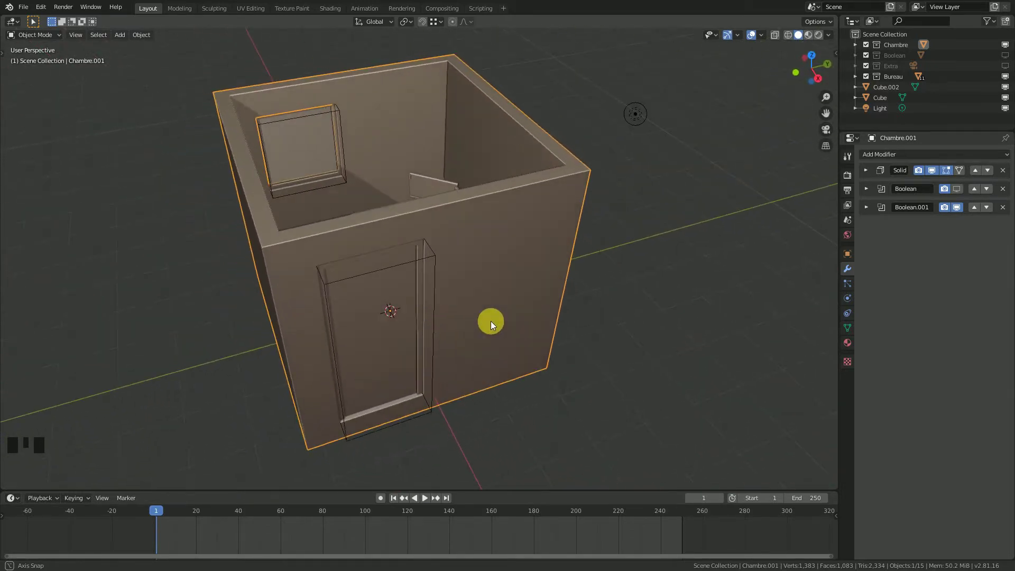
pyautogui.moveTo(494, 326); pyautogui.dragTo(560, 151)
pyautogui.rightClick(560, 151)
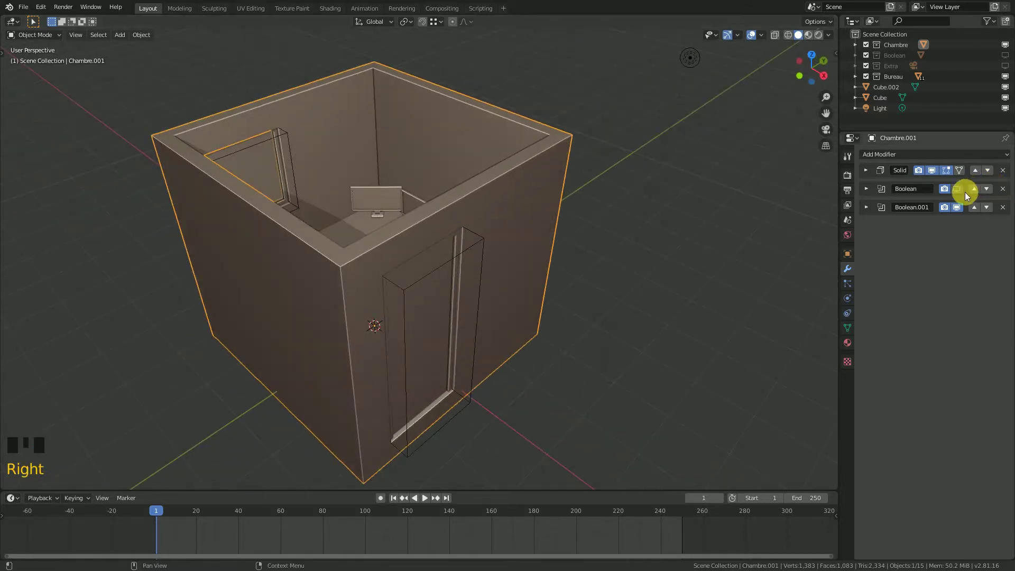
pyautogui.click(963, 194)
# Orbit to another side and select the Cube.002 door piece.
pyautogui.moveTo(335, 217); pyautogui.dragTo(541, 198)
pyautogui.rightClick(540, 198)
pyautogui.moveTo(458, 259); pyautogui.dragTo(438, 272)
# Orbit and zoom around the furnished room to frame the Cube.002 wall piece.
pyautogui.press('g')
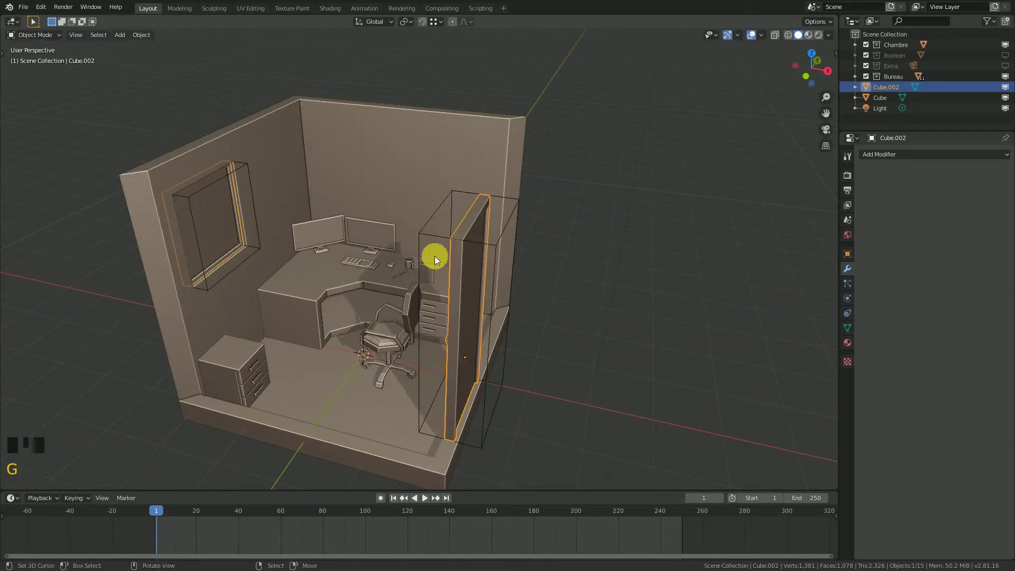
pyautogui.moveTo(469, 300); pyautogui.dragTo(910, 156)
pyautogui.moveTo(910, 156); pyautogui.dragTo(1008, 59)
pyautogui.scroll(-3)
pyautogui.moveTo(520, 200); pyautogui.dragTo(551, 241)
pyautogui.scroll(-3)
pyautogui.middleClick(546, 296)
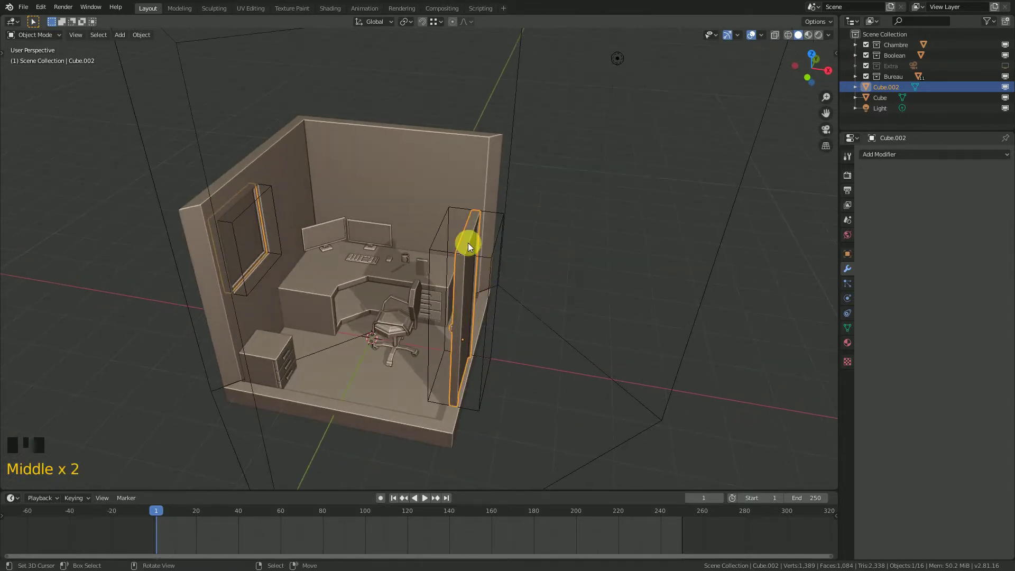
# Add a Boolean Difference modifier on Cube.002 targeting the Boolean cutter object.
pyautogui.moveTo(898, 156); pyautogui.dragTo(592, 238)
pyautogui.moveTo(592, 238); pyautogui.dragTo(1004, 218)
pyautogui.click(1004, 217)
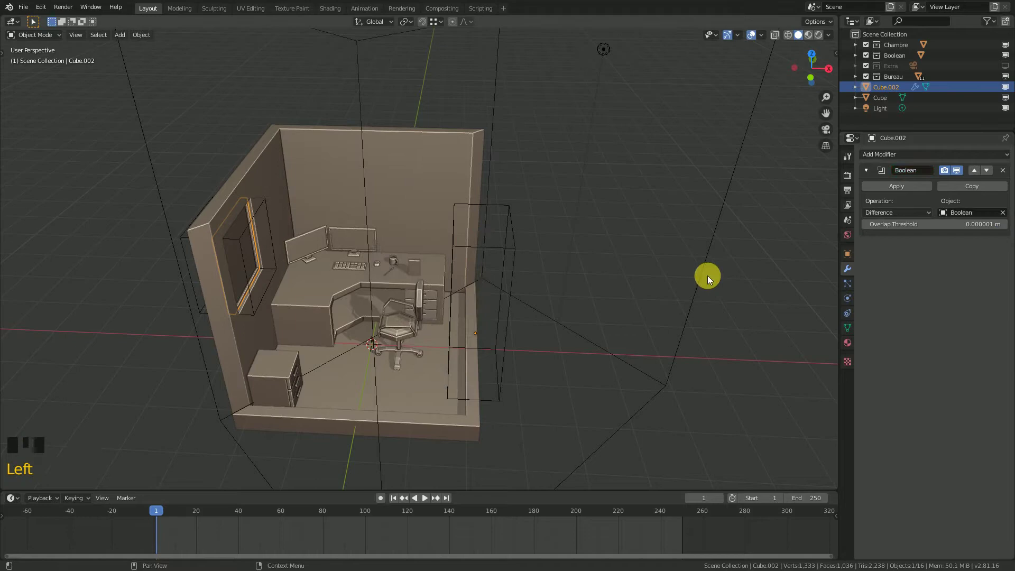
pyautogui.scroll(-3)
pyautogui.moveTo(694, 277); pyautogui.dragTo(483, 270)
pyautogui.scroll(3)
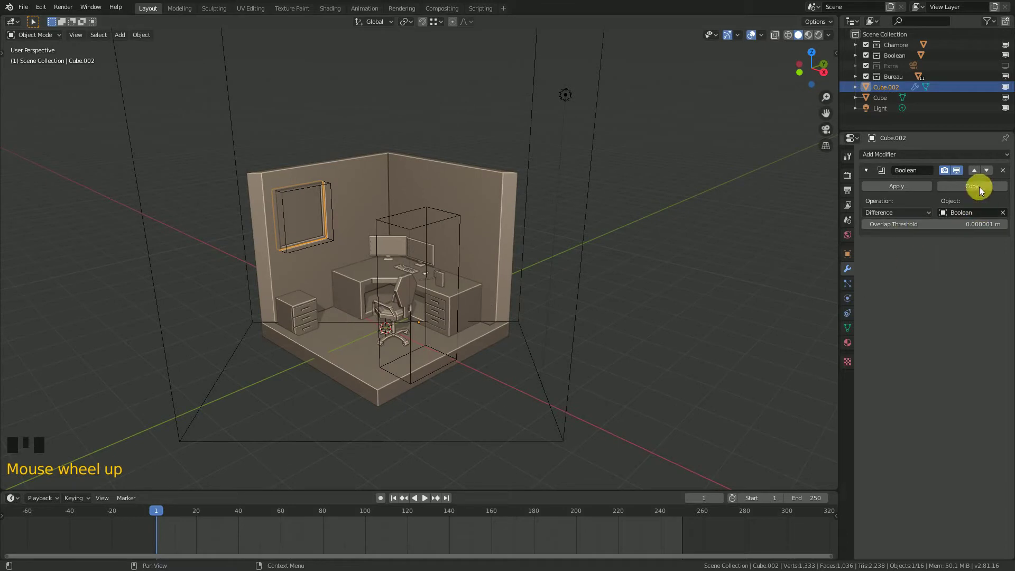
# Collapse the Boolean modifier panel and inspect the cut room from several sides.
pyautogui.click(871, 174)
pyautogui.scroll(-3)
pyautogui.moveTo(576, 270); pyautogui.dragTo(563, 276)
pyautogui.scroll(3)
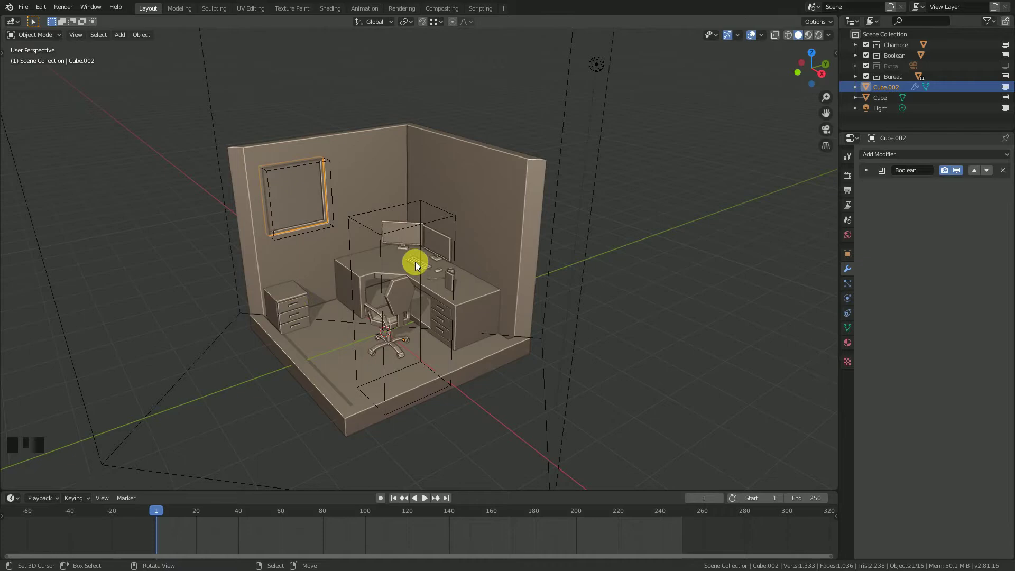
pyautogui.moveTo(409, 350); pyautogui.dragTo(445, 313)
pyautogui.scroll(-3)
pyautogui.moveTo(446, 313); pyautogui.dragTo(490, 297)
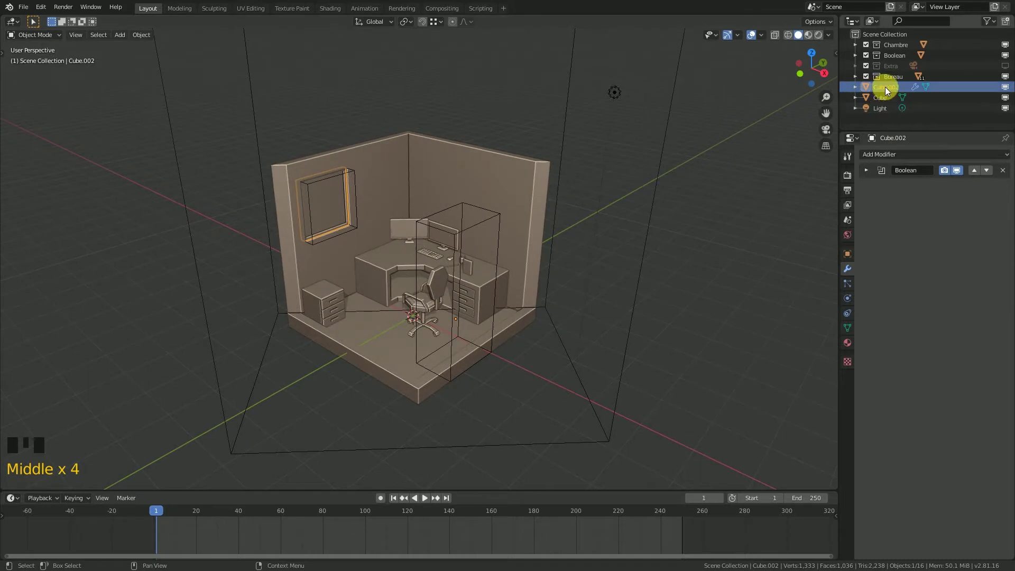
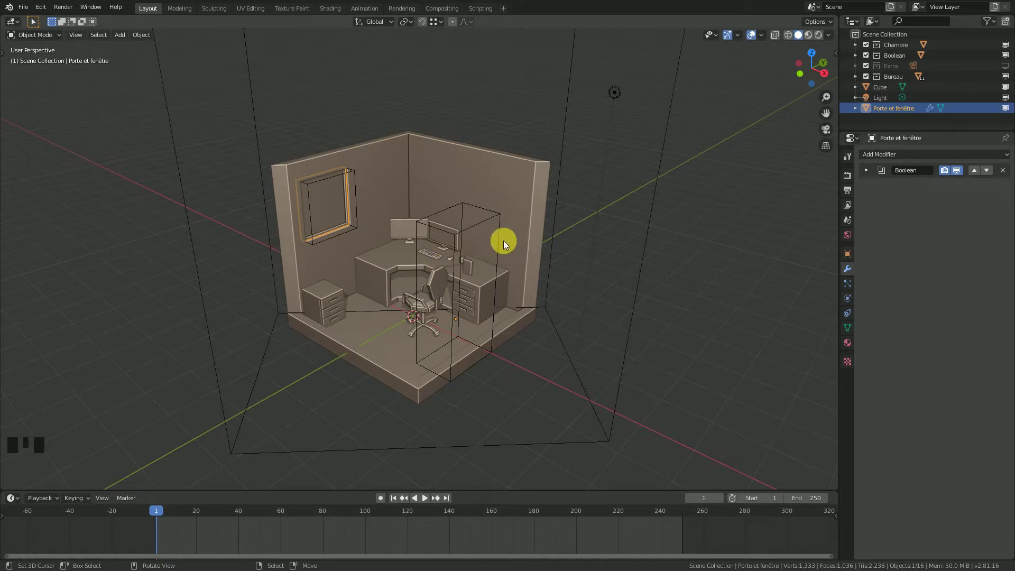
# Move Porte et fenêtre into the Chambre collection, renamed Atelier.
pyautogui.press('m')
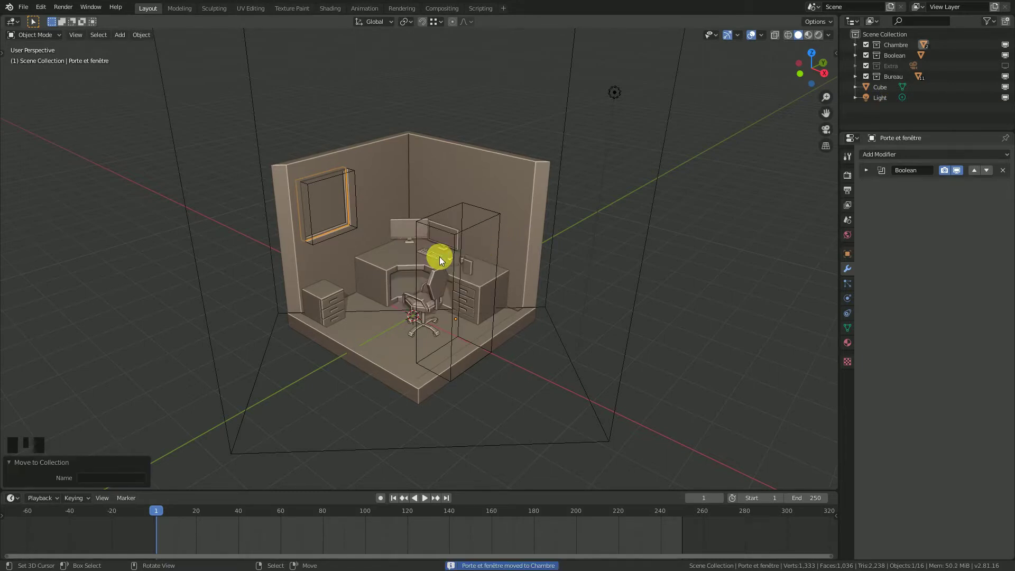
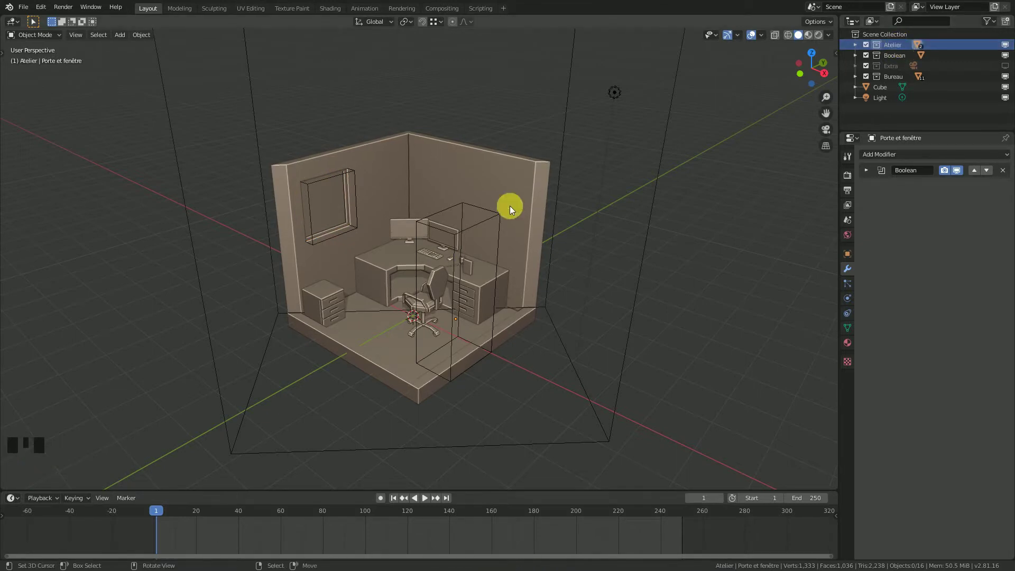
pyautogui.scroll(-3)
pyautogui.moveTo(410, 221); pyautogui.dragTo(385, 228)
pyautogui.scroll(3)
pyautogui.moveTo(327, 238); pyautogui.dragTo(346, 274)
pyautogui.rightClick(346, 274)
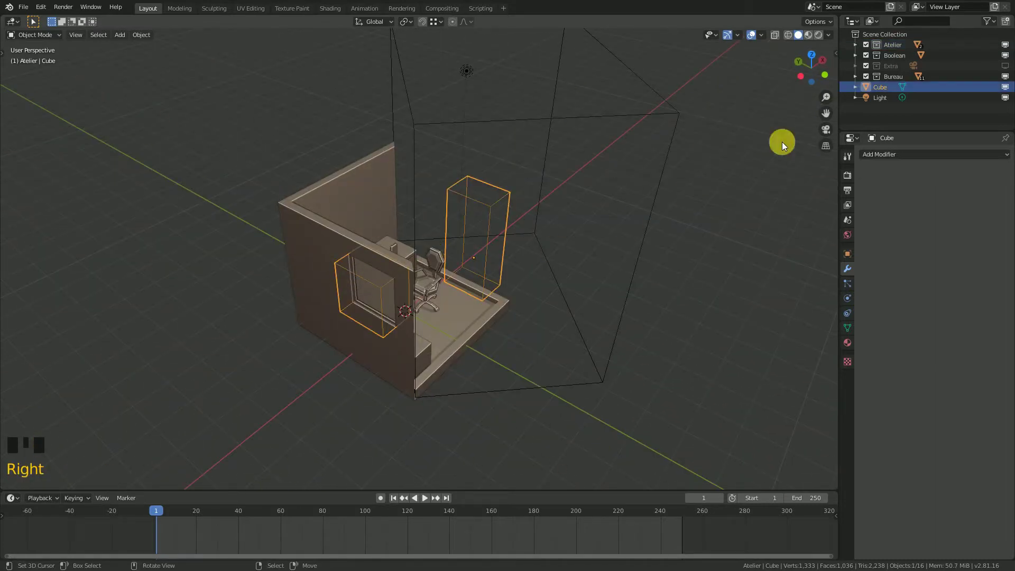
pyautogui.moveTo(533, 253); pyautogui.dragTo(499, 283)
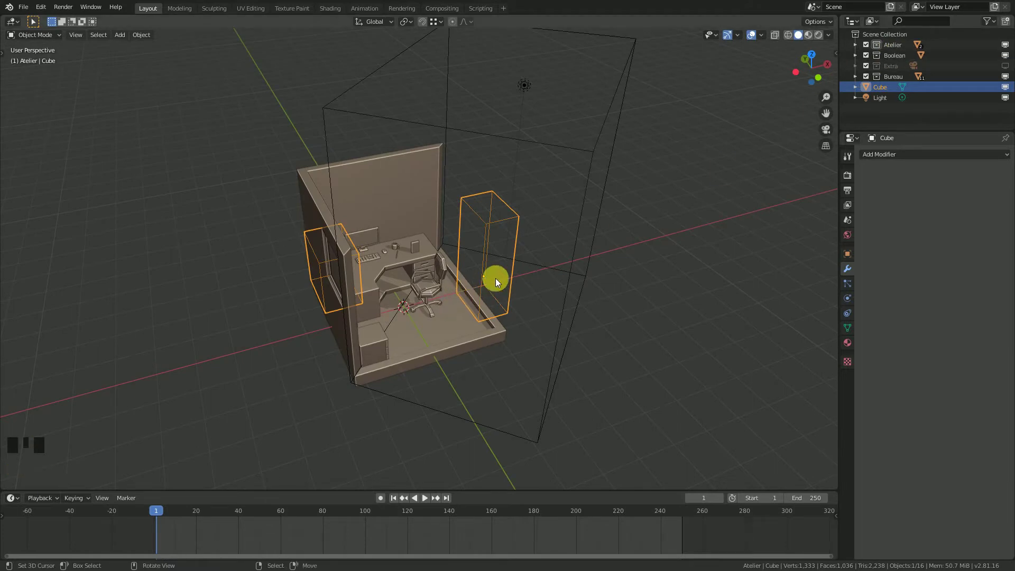
# Move the Cube cutter into the Boolean collection and make Extra the active collection.
pyautogui.press('m')
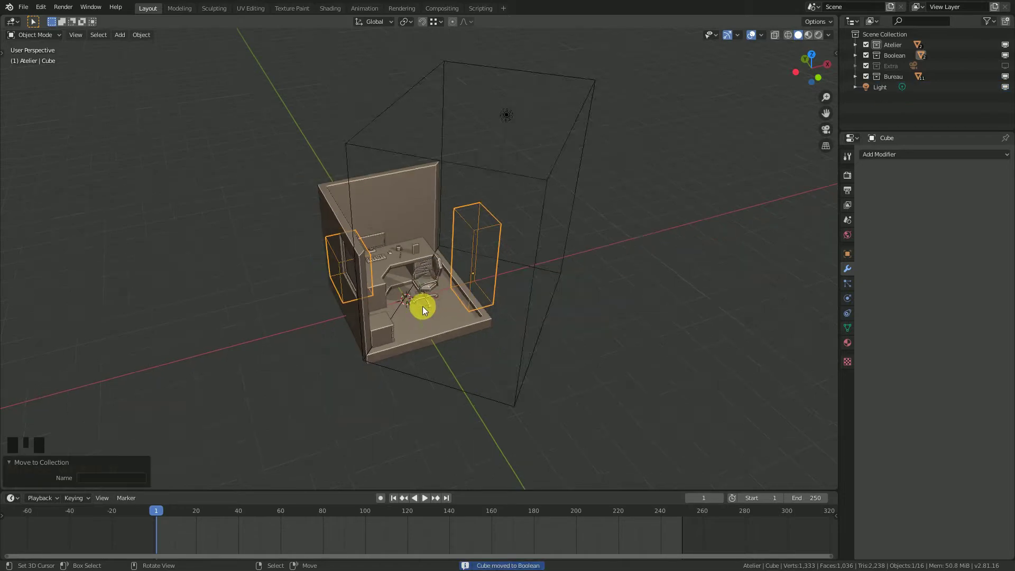
pyautogui.moveTo(428, 307); pyautogui.dragTo(462, 286)
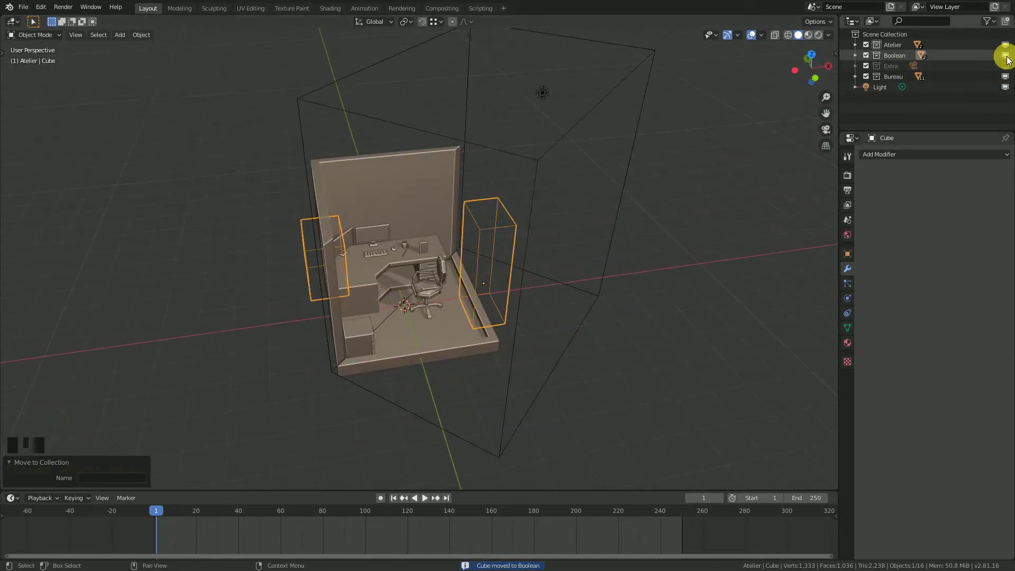
pyautogui.moveTo(386, 287); pyautogui.dragTo(896, 71)
pyautogui.click(895, 71)
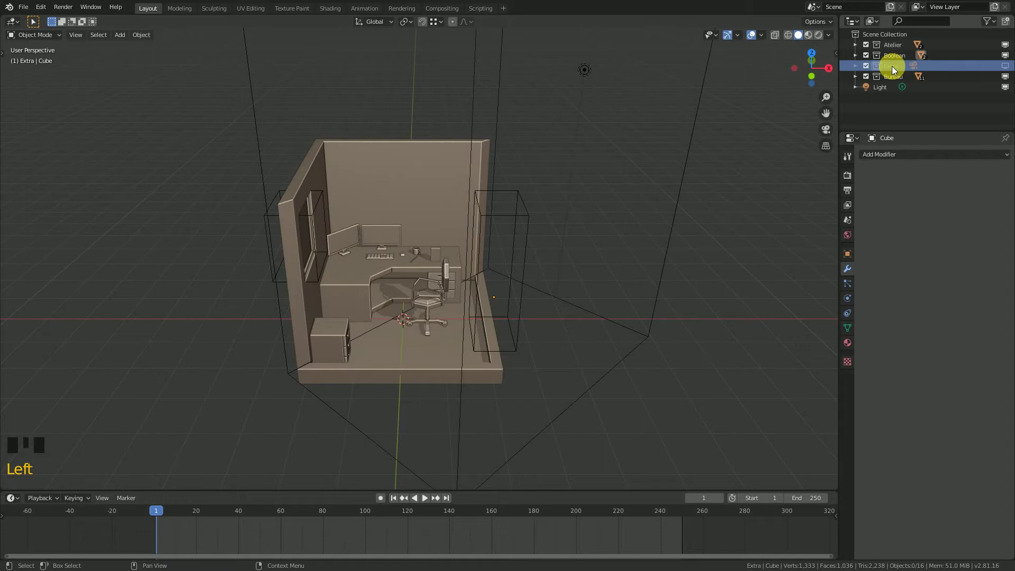
pyautogui.press('shift+a')
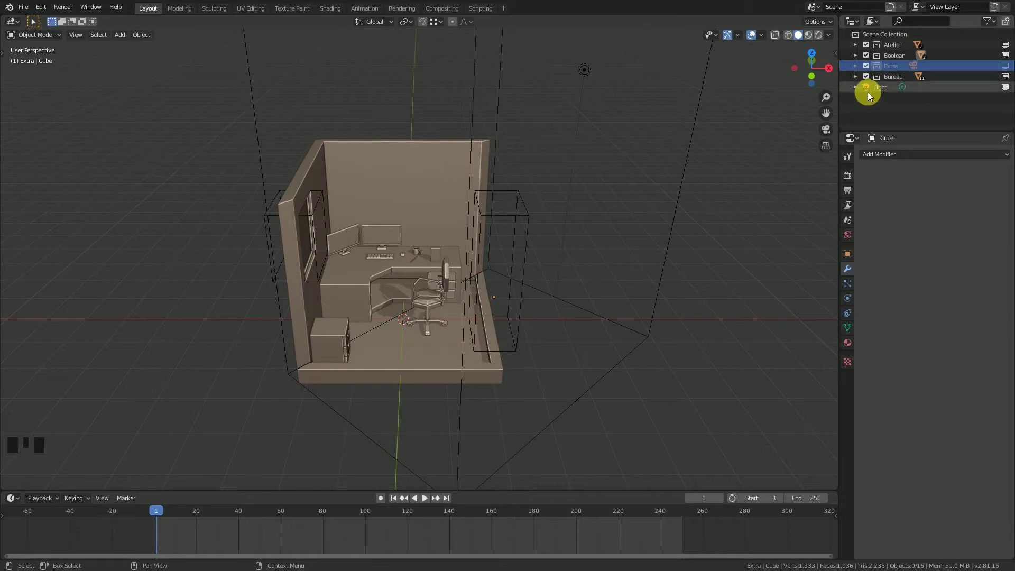
# With Extra active, add a Single Arrow empty sized 7.3 m above the room.
pyautogui.click(897, 36)
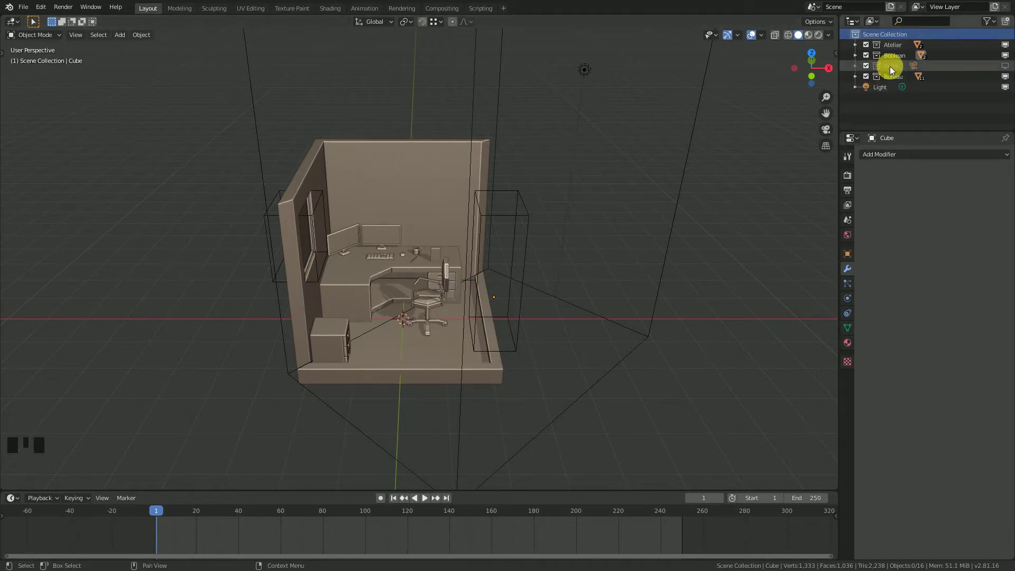
pyautogui.click(896, 71)
pyautogui.moveTo(417, 309); pyautogui.dragTo(588, 348)
pyautogui.press('shift+a')
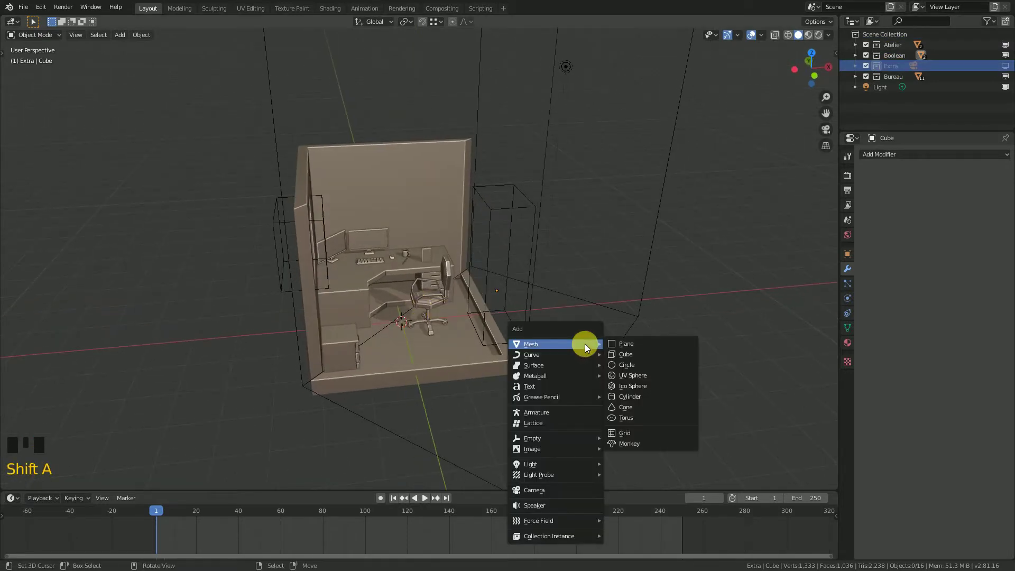
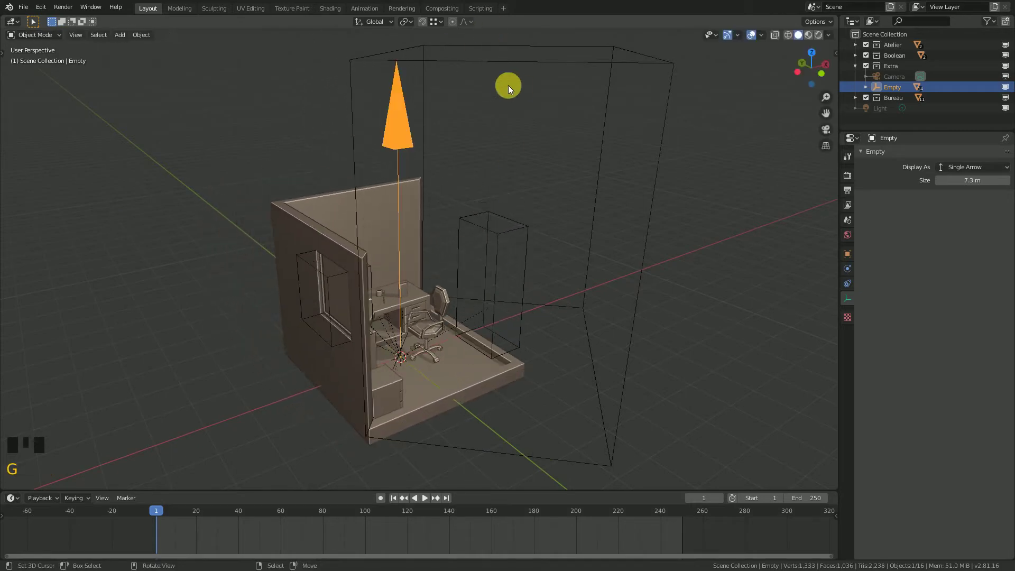
# Move the remaining cutter into Boolean and hide the Boolean collection in the viewport.
pyautogui.moveTo(495, 107); pyautogui.dragTo(336, 246)
pyautogui.rightClick(281, 258)
pyautogui.press('m')
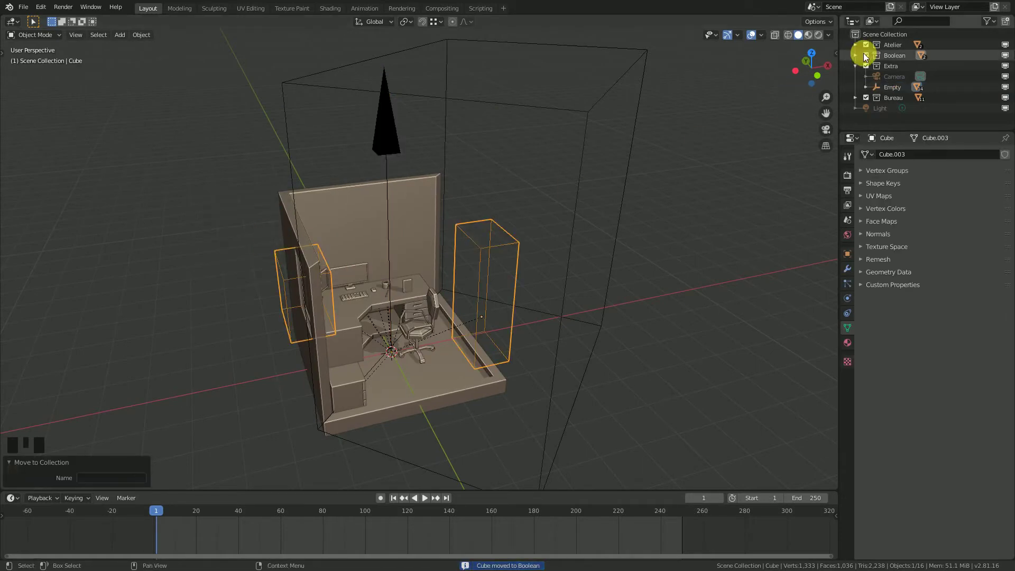
pyautogui.click(860, 71)
# Turn off relationship lines, orbit to the desk corner and select the arrow empty above the room.
pyautogui.click(1008, 59)
pyautogui.moveTo(553, 239); pyautogui.dragTo(471, 247)
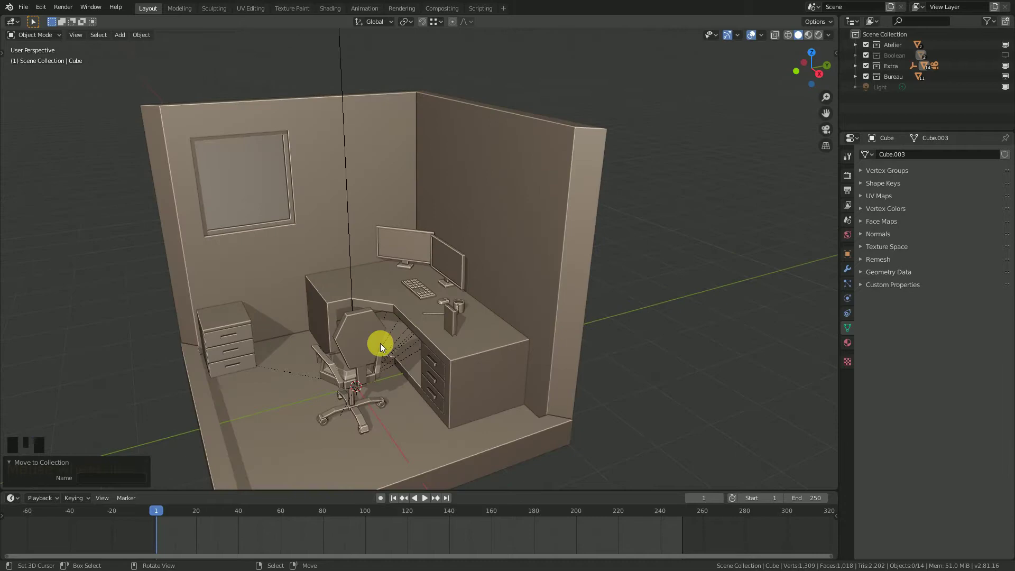
pyautogui.moveTo(385, 352); pyautogui.dragTo(765, 36)
pyautogui.moveTo(766, 37); pyautogui.dragTo(376, 323)
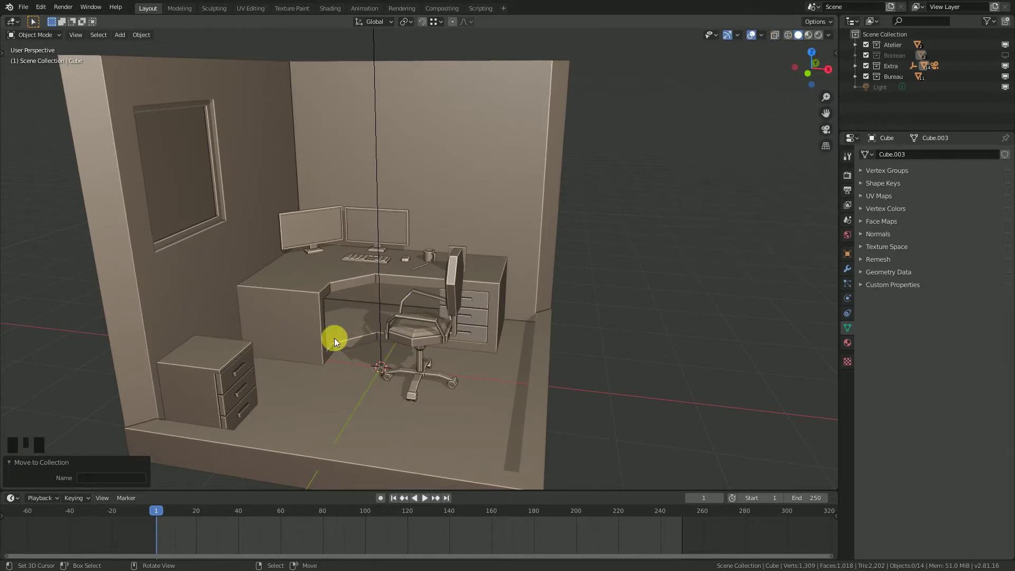
pyautogui.middleClick(353, 347)
pyautogui.rightClick(407, 80)
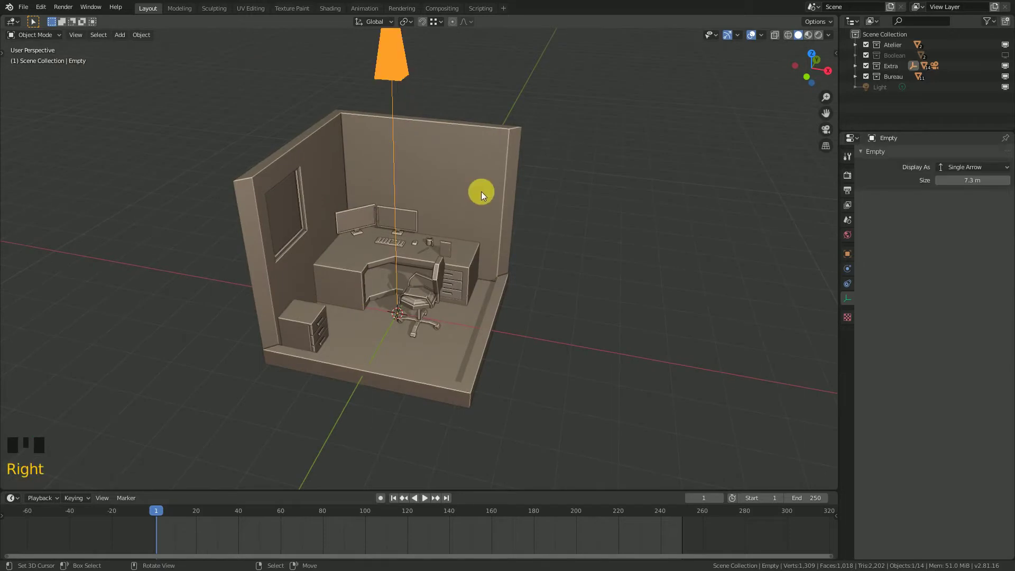
# View through the orthographic camera and rotate the empty around Z to try framings.
pyautogui.press('KP_0')
pyautogui.scroll(3)
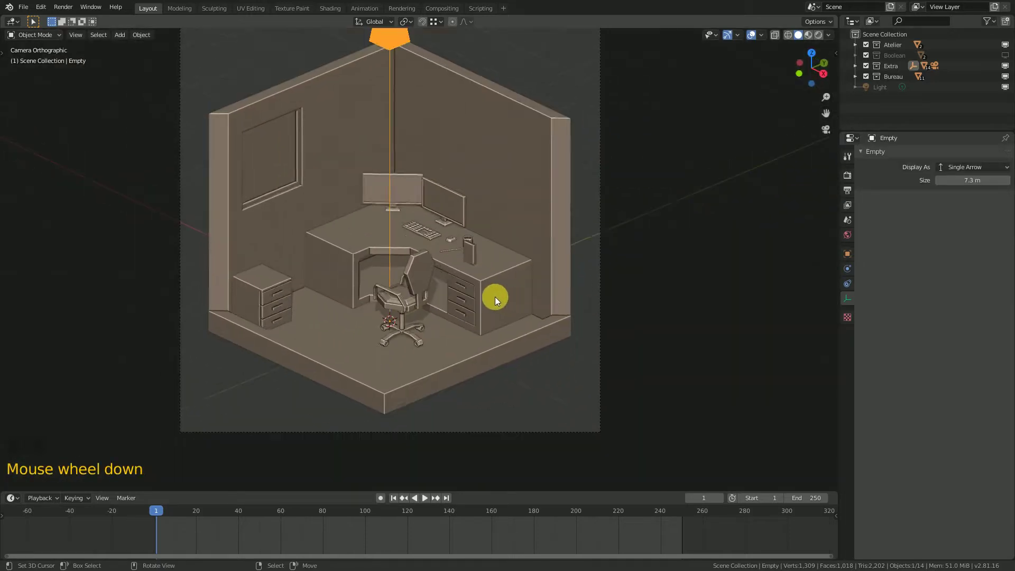
pyautogui.press('r')
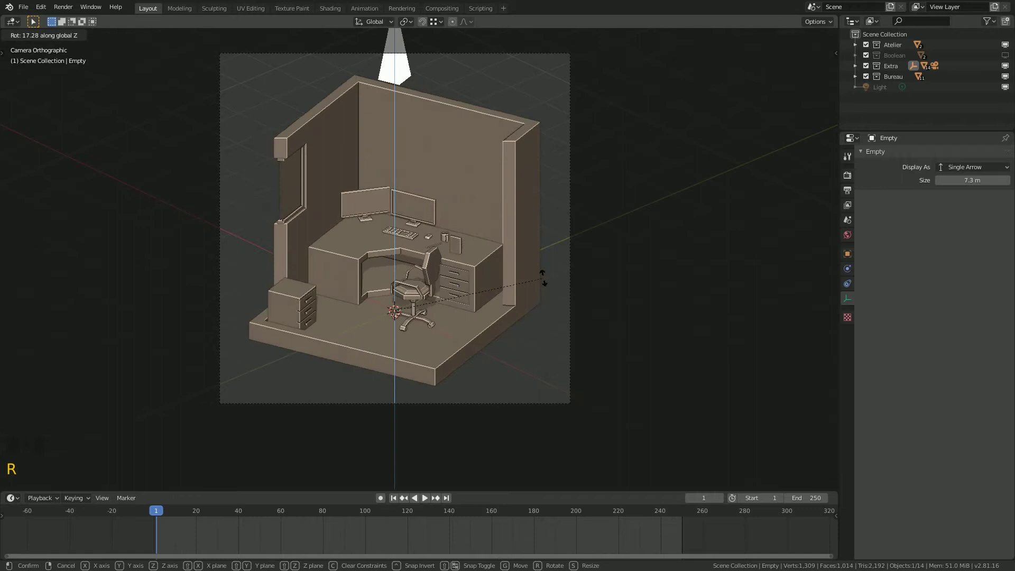
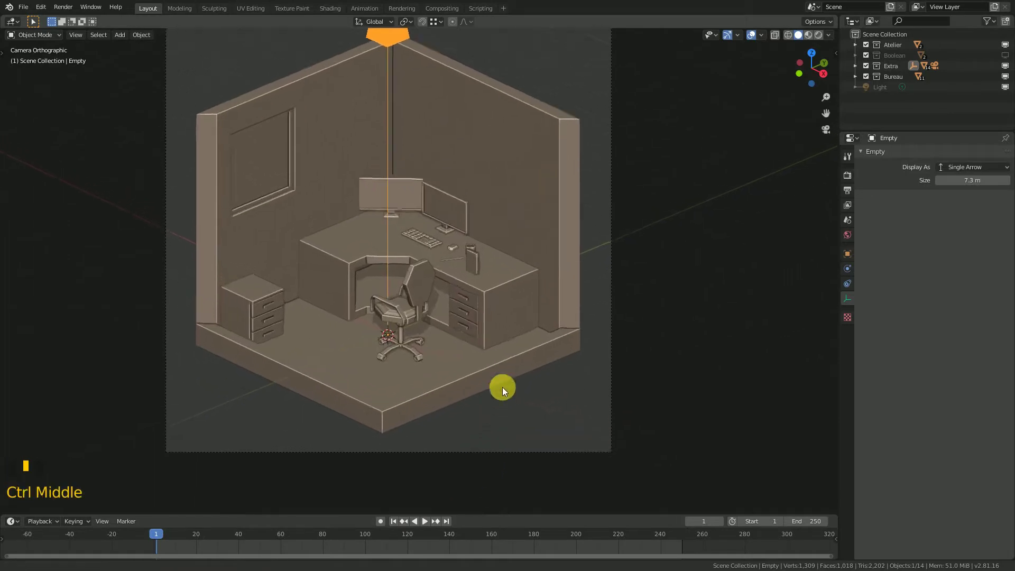
pyautogui.press('r')
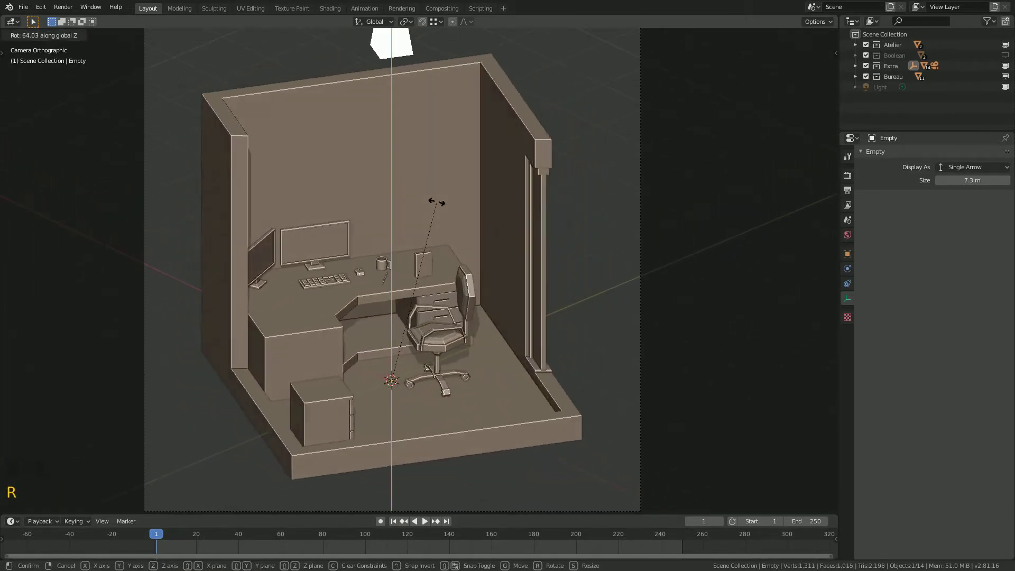
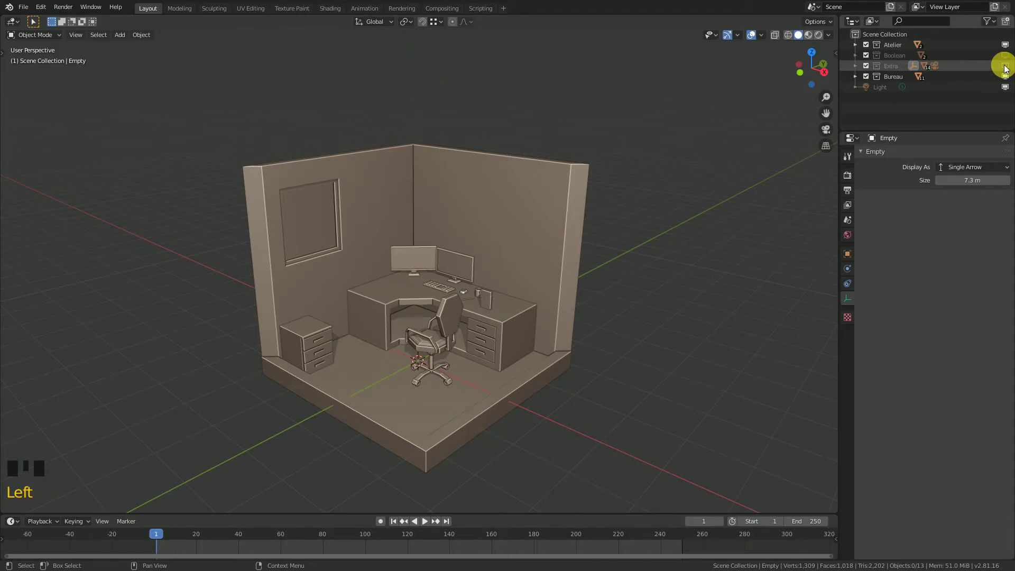
# Save the file and zoom in toward the desk corner.
pyautogui.moveTo(482, 359); pyautogui.dragTo(534, 328)
pyautogui.press('ctrl+s')
pyautogui.scroll(3)
pyautogui.moveTo(418, 351); pyautogui.dragTo(440, 362)
pyautogui.scroll(3)
pyautogui.moveTo(469, 369); pyautogui.dragTo(477, 369)
# Select the book on the desk and slide it along Y with G.
pyautogui.press('shift+a')
pyautogui.click(521, 290)
pyautogui.moveTo(487, 307); pyautogui.dragTo(463, 324)
pyautogui.scroll(3)
pyautogui.moveTo(489, 356); pyautogui.dragTo(478, 319)
pyautogui.rightClick(479, 320)
pyautogui.press('g')
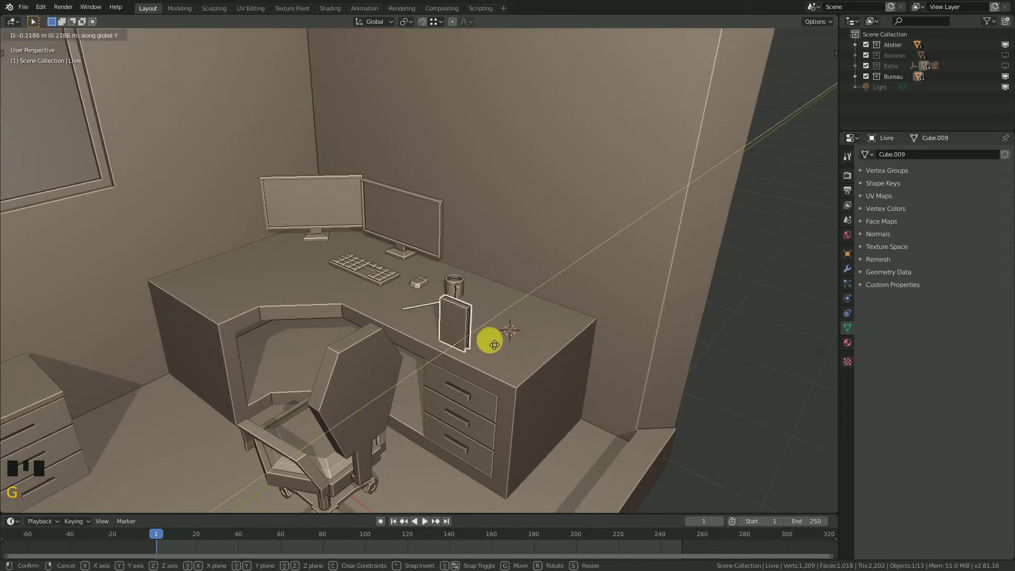
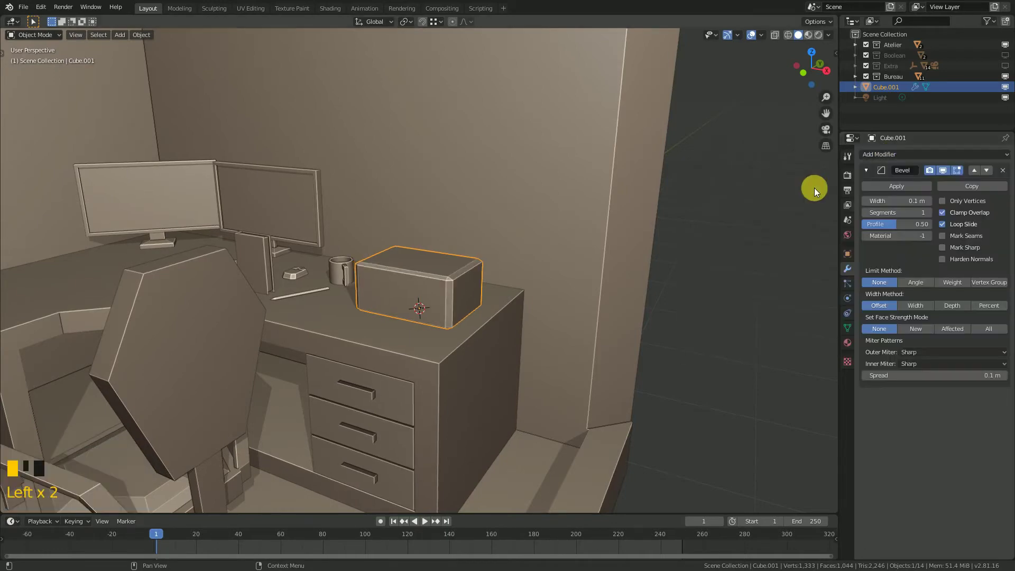
# Inspect the 0.1 m single-segment bevelled box on the desk and recheck its Bevel settings.
pyautogui.scroll(3)
pyautogui.moveTo(469, 301); pyautogui.dragTo(474, 298)
pyautogui.scroll(-3)
pyautogui.moveTo(438, 295); pyautogui.dragTo(408, 296)
pyautogui.scroll(3)
pyautogui.moveTo(431, 309); pyautogui.dragTo(423, 302)
pyautogui.scroll(-3)
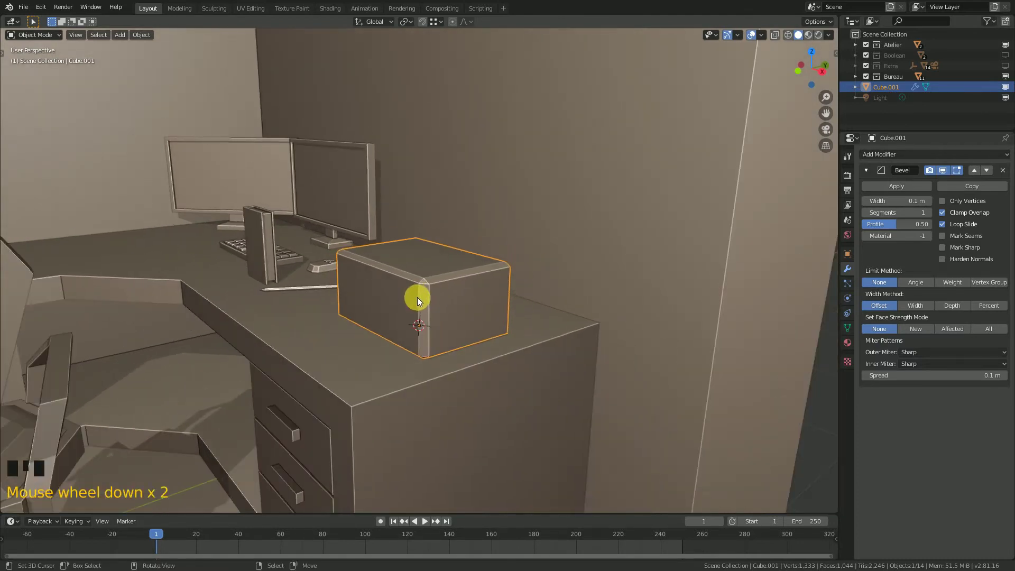
pyautogui.moveTo(421, 302); pyautogui.dragTo(441, 305)
pyautogui.scroll(3)
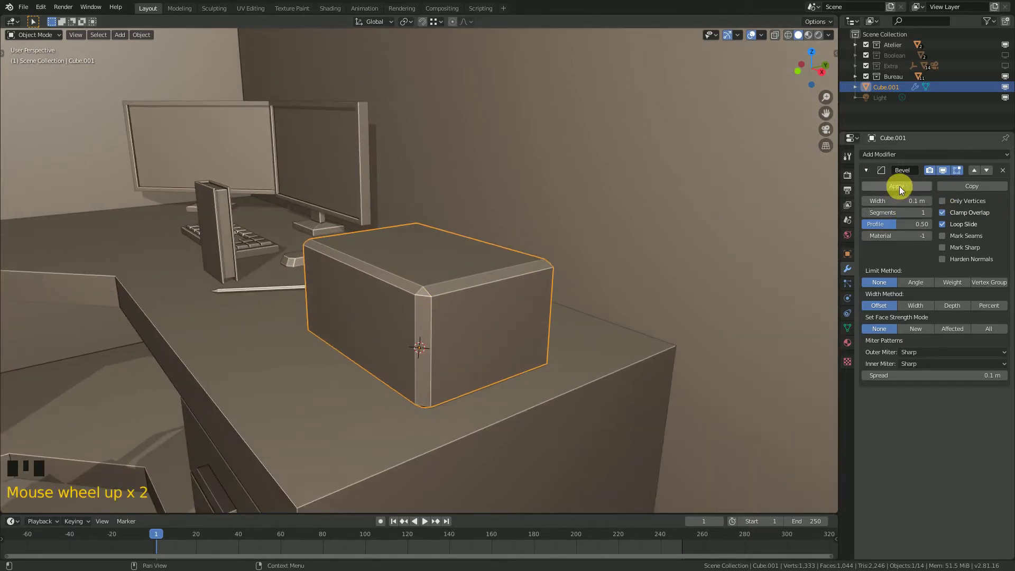
pyautogui.click(870, 170)
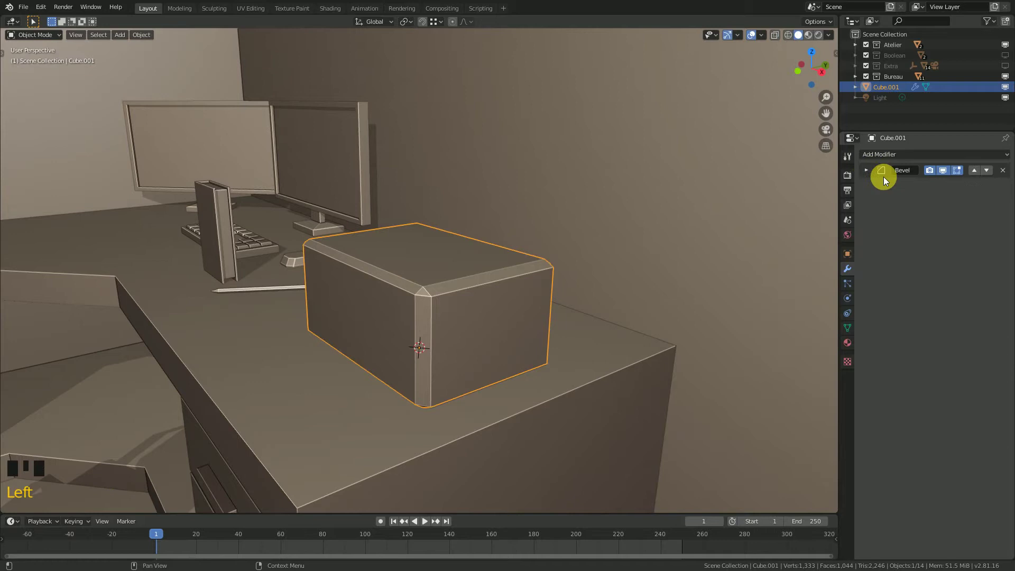
pyautogui.click(865, 171)
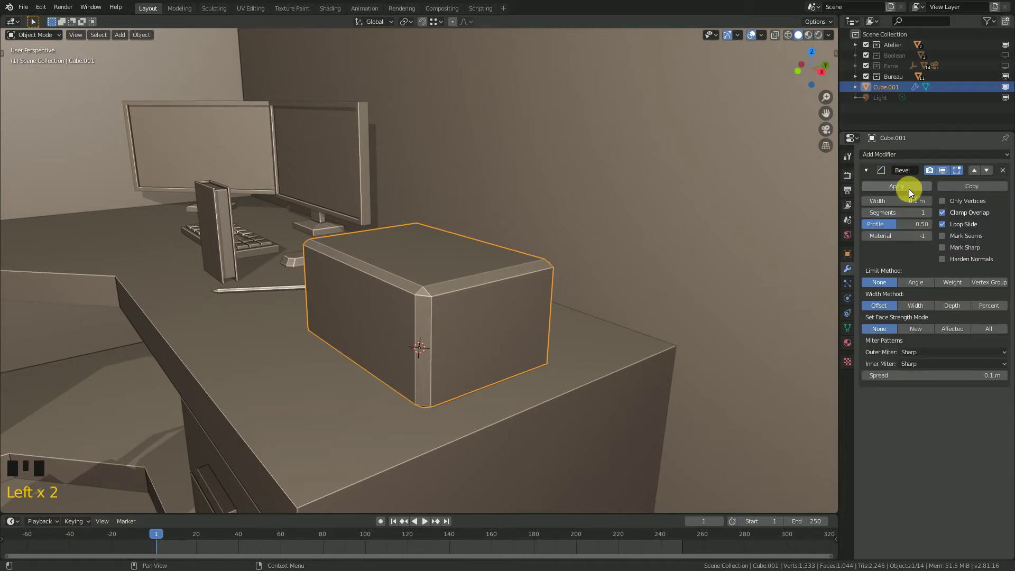
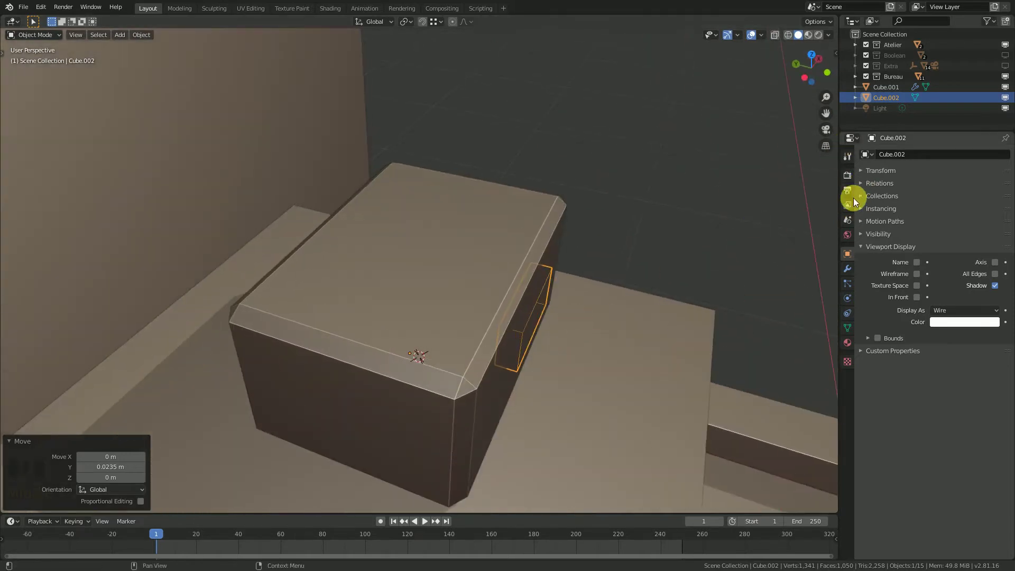
# Add a Boolean Difference on Cube.001 using Cube.002 via eyedropper, carving a front recess.
pyautogui.rightClick(528, 195)
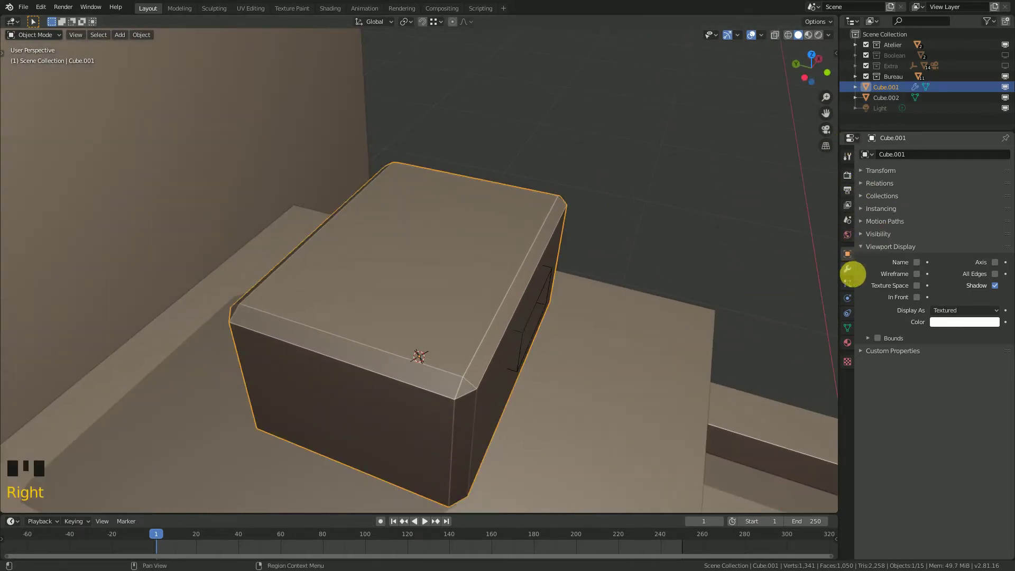
pyautogui.click(847, 271)
pyautogui.click(867, 172)
pyautogui.moveTo(881, 153); pyautogui.dragTo(674, 228)
pyautogui.moveTo(674, 227); pyautogui.dragTo(1010, 234)
pyautogui.click(1010, 234)
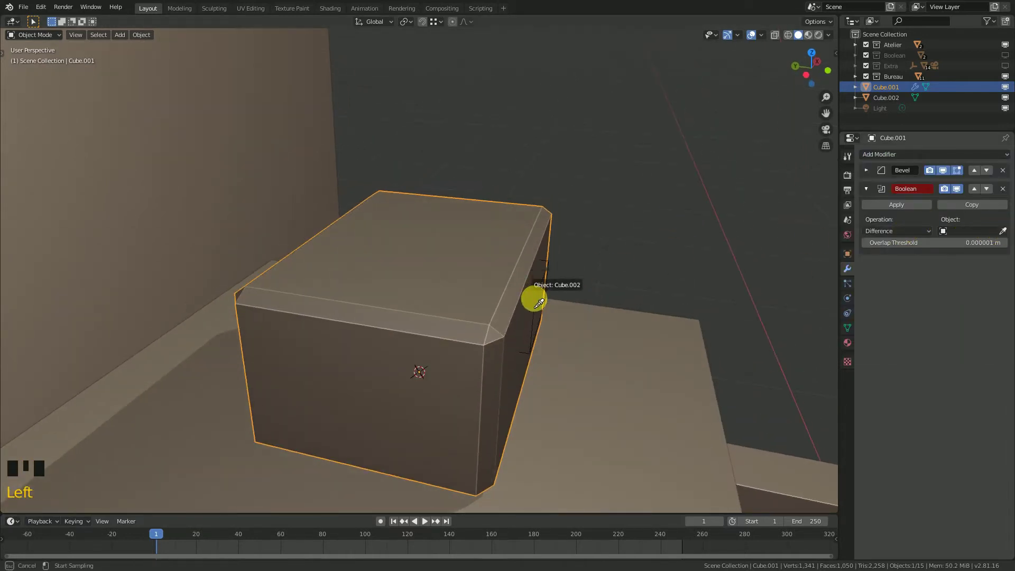
pyautogui.moveTo(574, 294); pyautogui.dragTo(429, 276)
pyautogui.scroll(-3)
pyautogui.moveTo(427, 274); pyautogui.dragTo(469, 281)
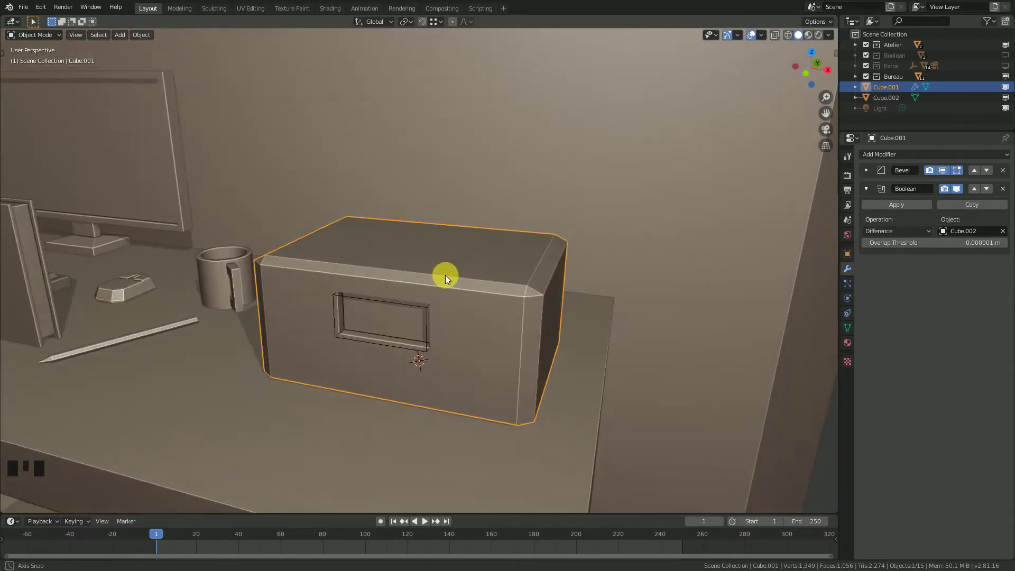
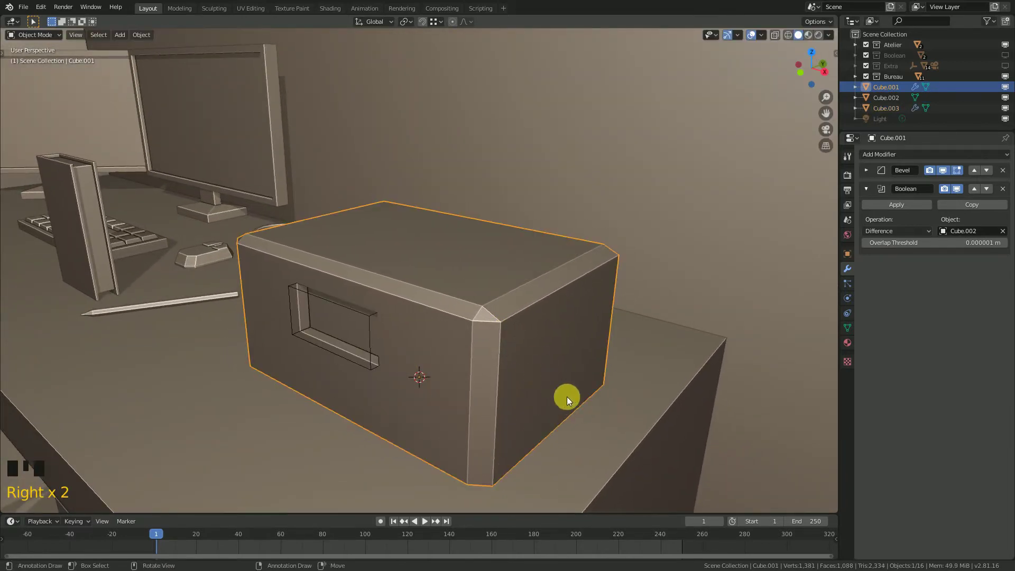
# Remove the Bevel modifier from the desk box and reselect it to show its modifier stack.
pyautogui.press('s')
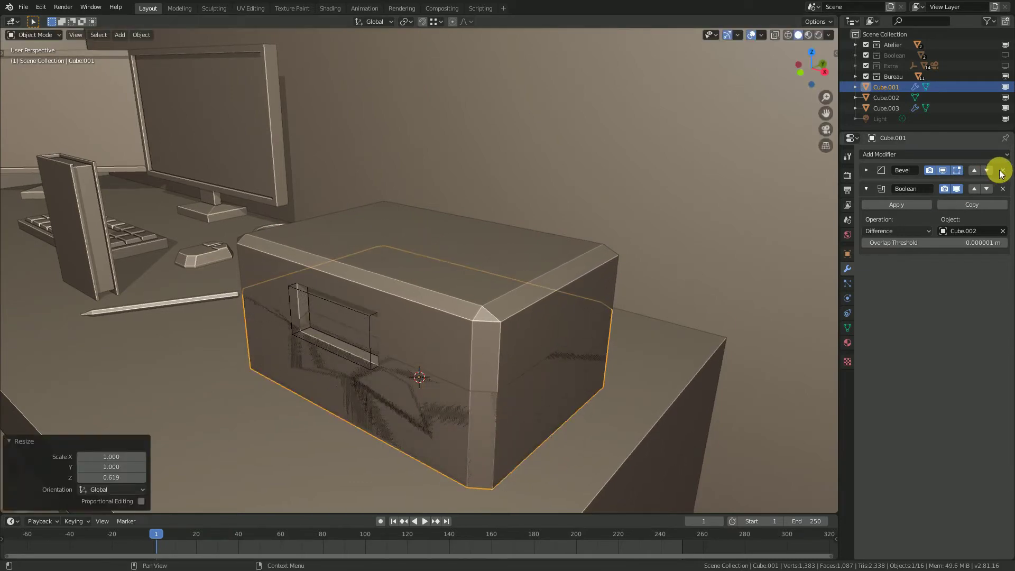
pyautogui.click(1007, 174)
pyautogui.press('g')
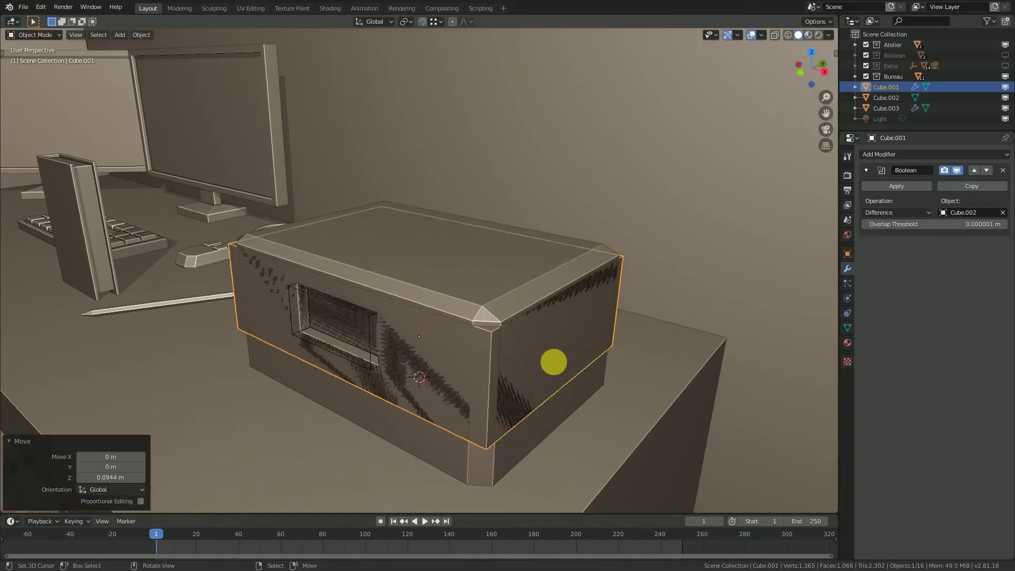
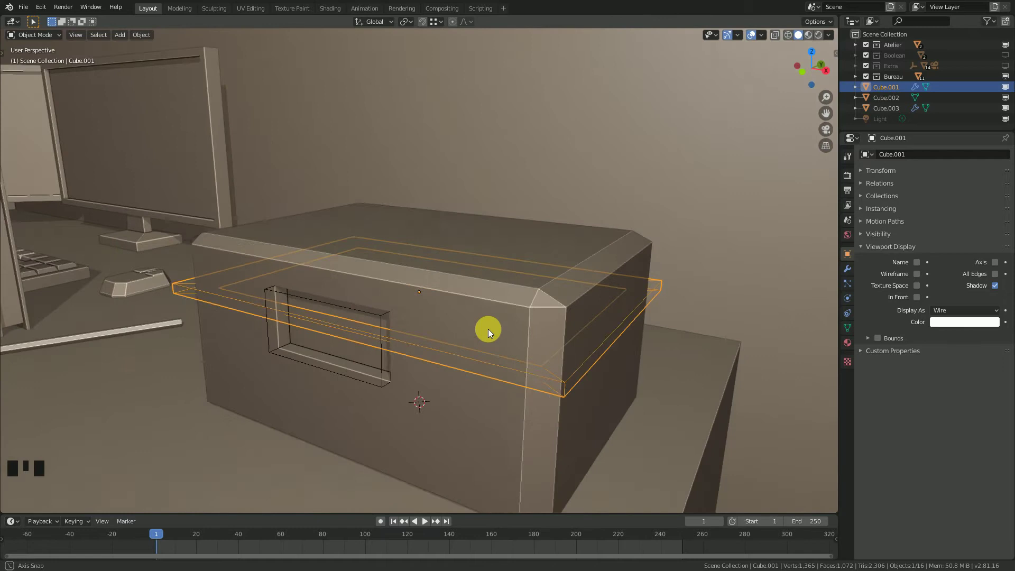
pyautogui.rightClick(607, 266)
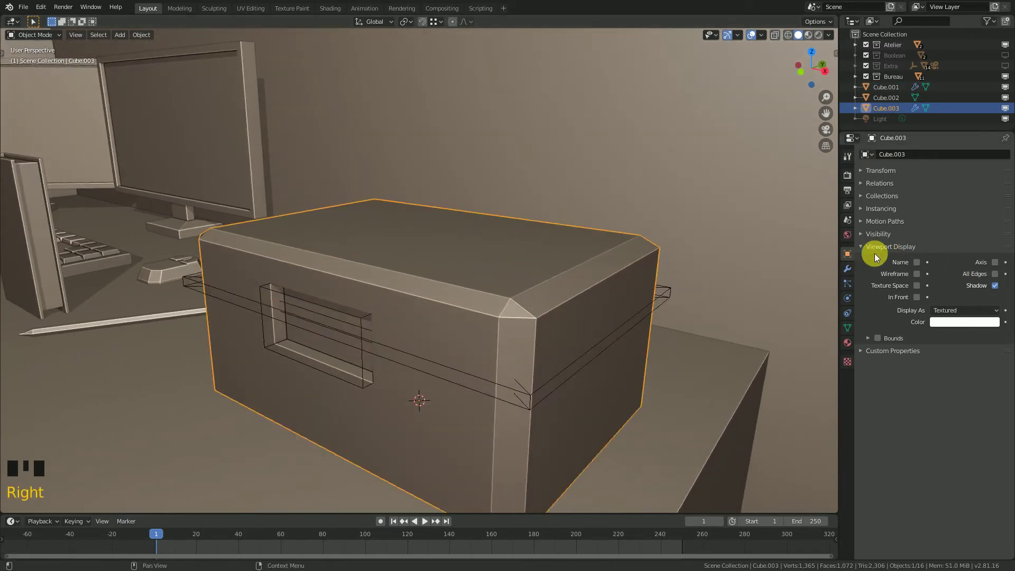
pyautogui.click(853, 275)
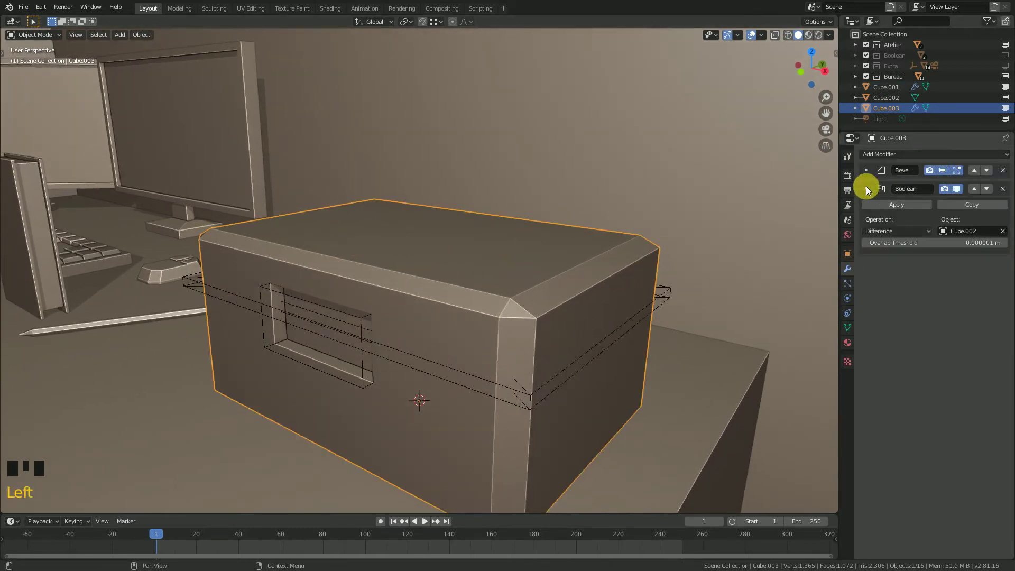
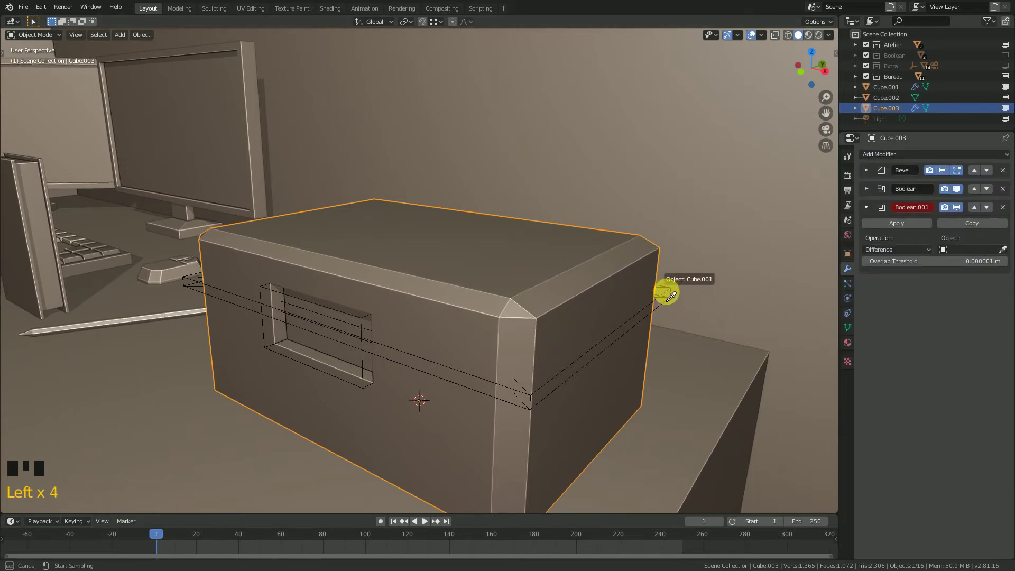
# Add a second Boolean Difference on the box with Cube.001 as the cutting object.
pyautogui.moveTo(552, 287); pyautogui.dragTo(755, 38)
pyautogui.click(753, 37)
pyautogui.click(754, 37)
pyautogui.scroll(-3)
# Select the small slot cutter Cube.002 and start moving it with G.
pyautogui.moveTo(510, 299); pyautogui.dragTo(351, 289)
pyautogui.rightClick(352, 290)
pyautogui.scroll(3)
pyautogui.moveTo(406, 289); pyautogui.dragTo(405, 292)
pyautogui.press('g')
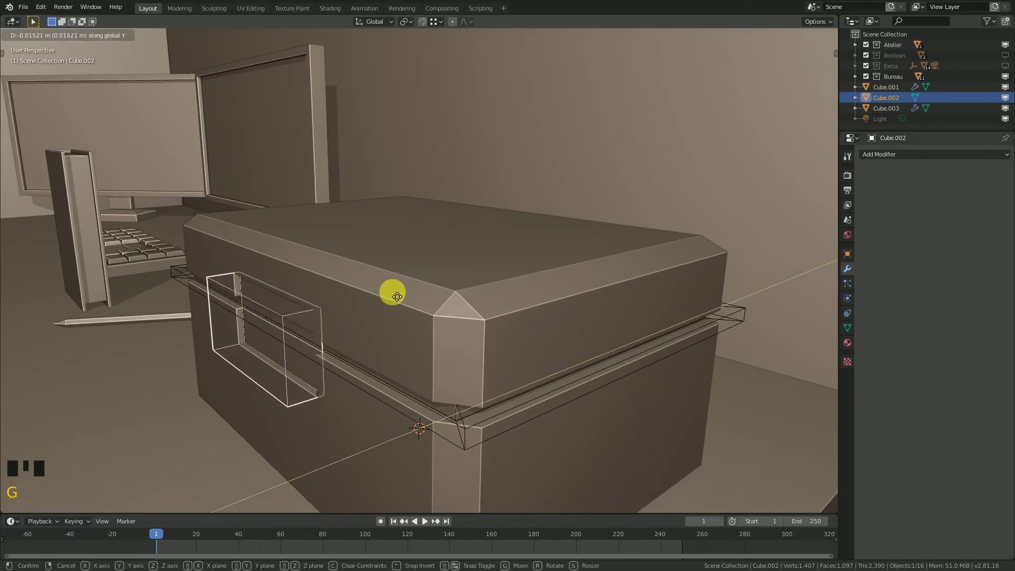
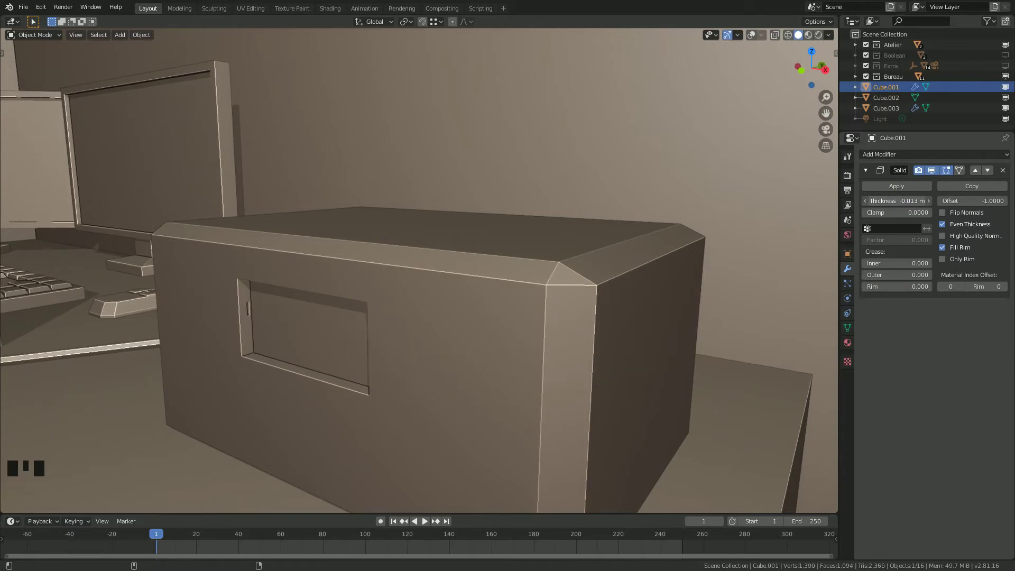
# Inspect the lid seam around the box and start scaling the solidified ring cutter Cube.001.
pyautogui.scroll(-3)
pyautogui.moveTo(511, 304); pyautogui.dragTo(428, 279)
pyautogui.scroll(-3)
pyautogui.moveTo(436, 276); pyautogui.dragTo(432, 283)
pyautogui.scroll(3)
pyautogui.moveTo(528, 346); pyautogui.dragTo(590, 363)
pyautogui.press('s')
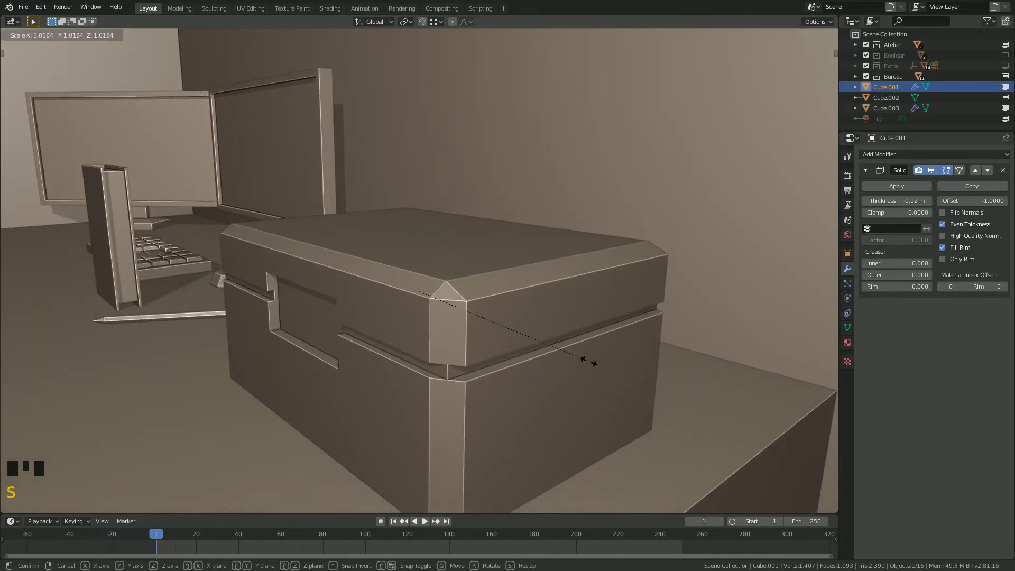
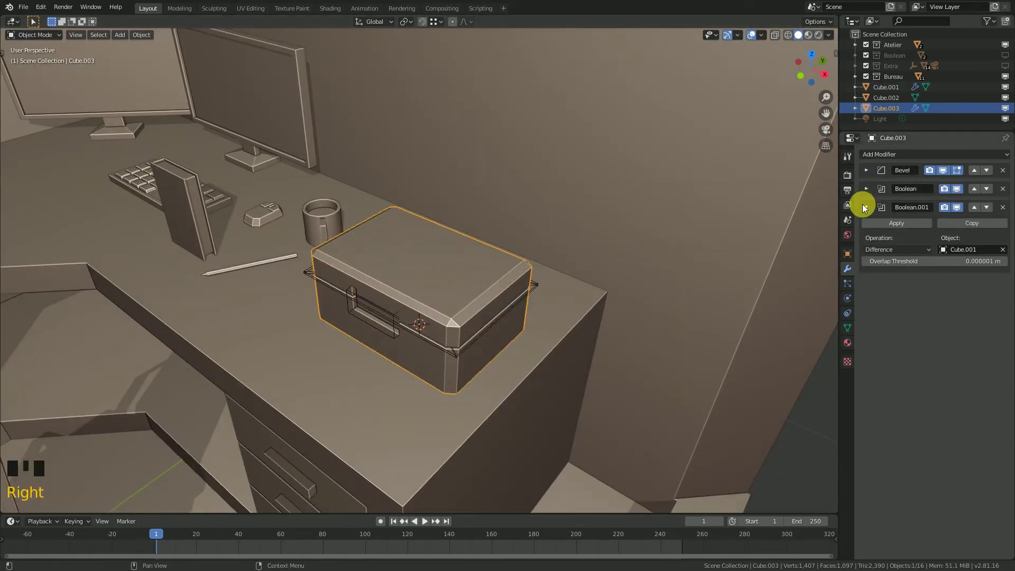
# Apply the Boolean modifiers on the desk box Cube.003 so its cuts become permanent.
pyautogui.click(867, 209)
pyautogui.moveTo(867, 175); pyautogui.dragTo(880, 180)
pyautogui.click(871, 174)
pyautogui.click(874, 190)
pyautogui.moveTo(867, 174); pyautogui.dragTo(883, 195)
# Select the ring cutter Cube.001 and delete it, keeping the lid seam.
pyautogui.moveTo(485, 266); pyautogui.dragTo(484, 260)
pyautogui.scroll(3)
pyautogui.scroll(3)
pyautogui.moveTo(454, 297); pyautogui.dragTo(501, 398)
pyautogui.rightClick(501, 398)
pyautogui.press('x')
# Select slot cutter Cube.002 and start moving it onto the box top.
pyautogui.moveTo(379, 308); pyautogui.dragTo(424, 315)
pyautogui.scroll(-3)
pyautogui.moveTo(478, 331); pyautogui.dragTo(419, 329)
pyautogui.scroll(3)
pyautogui.rightClick(364, 311)
pyautogui.scroll(3)
pyautogui.moveTo(385, 313); pyautogui.dragTo(420, 315)
pyautogui.press('g')
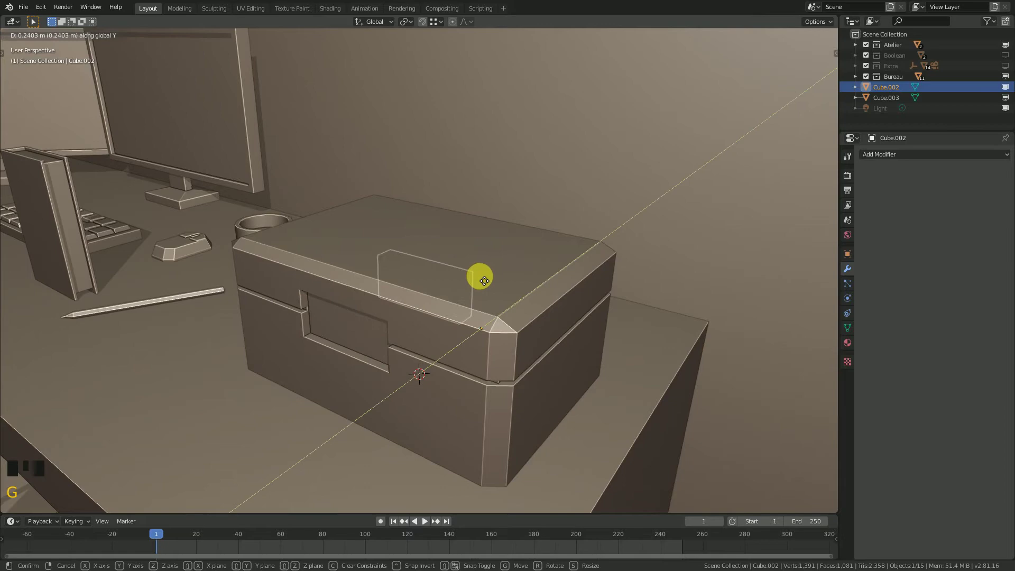
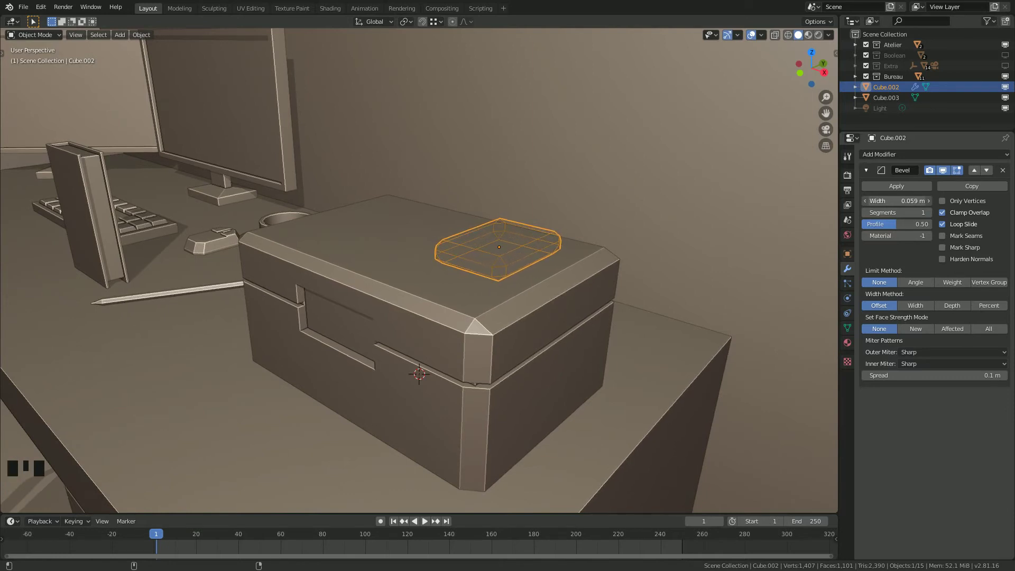
# Check the beveled slab Cube.002 on the box top and start lowering it along Z into the box.
pyautogui.scroll(-3)
pyautogui.moveTo(453, 250); pyautogui.dragTo(379, 269)
pyautogui.scroll(3)
pyautogui.moveTo(391, 267); pyautogui.dragTo(400, 263)
pyautogui.press('z')
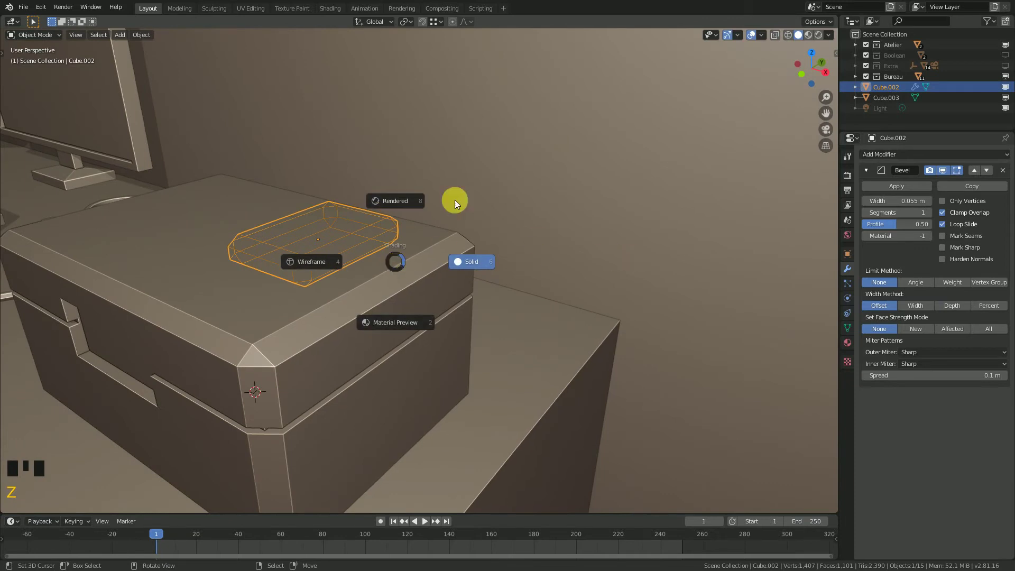
pyautogui.press('g')
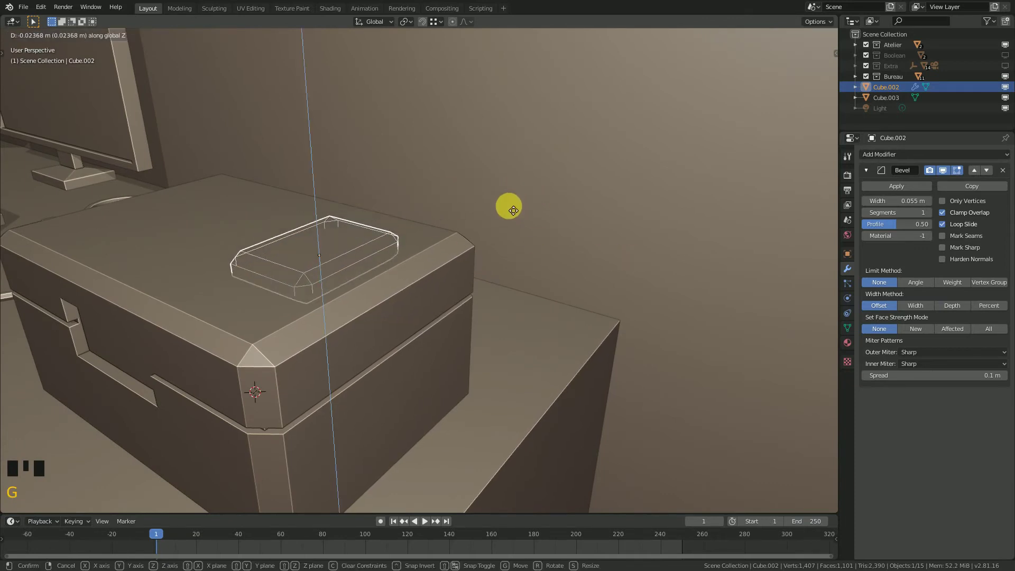
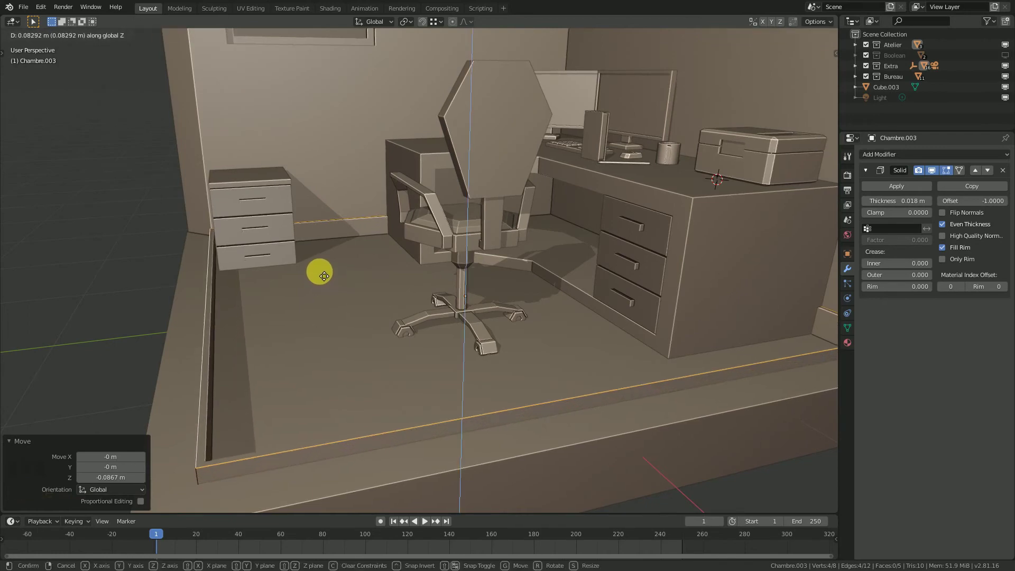
# Unhide the Boolean collection in the Outliner and select its floor cutter object.
pyautogui.press('Tab')
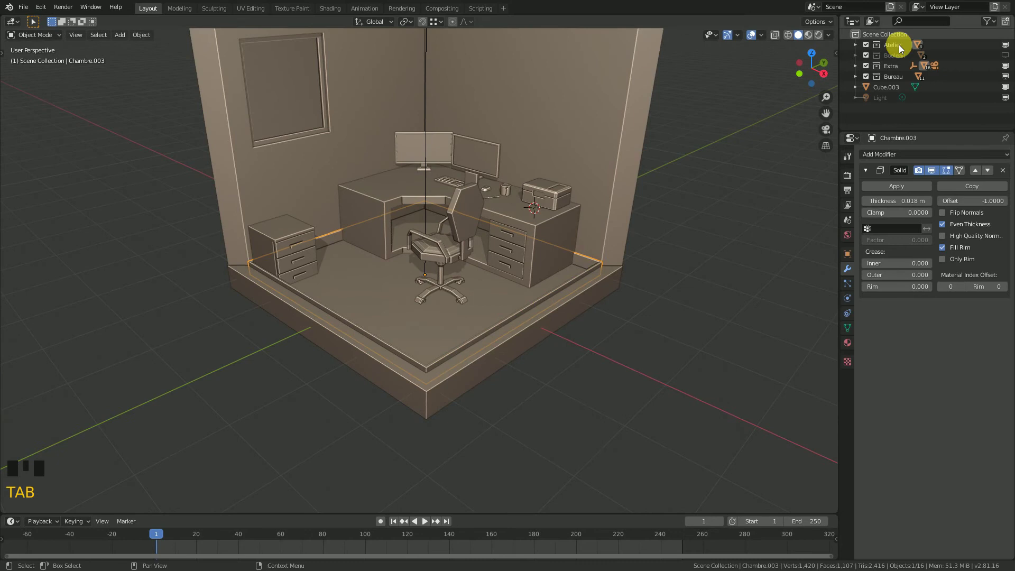
pyautogui.click(858, 61)
pyautogui.click(895, 69)
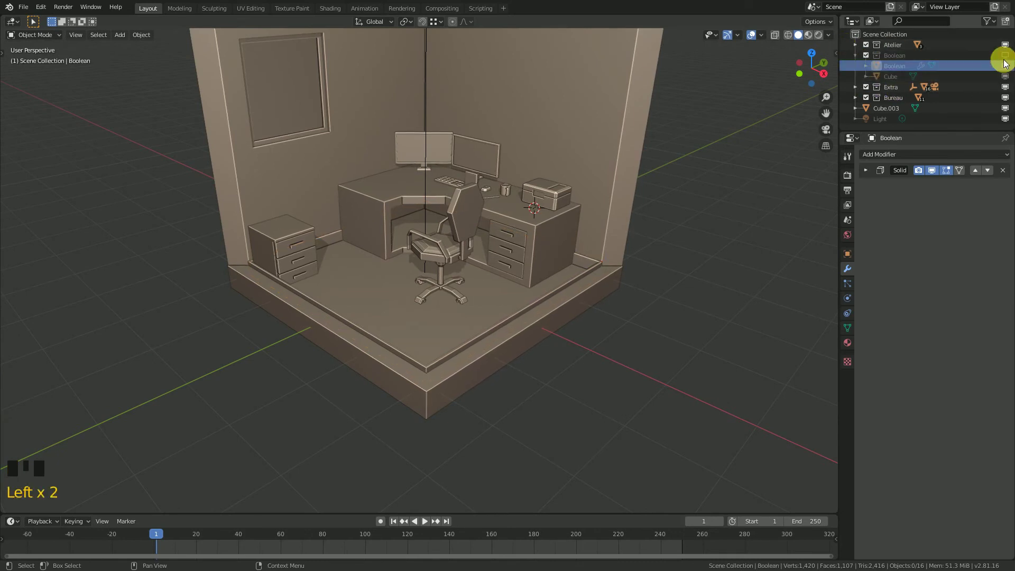
pyautogui.click(1010, 59)
# Frame the floor's raised rim and start moving the cutter along Z to notch a recessed border.
pyautogui.scroll(-3)
pyautogui.middleClick(440, 165)
pyautogui.rightClick(598, 118)
pyautogui.scroll(3)
pyautogui.middleClick(475, 305)
pyautogui.scroll(3)
pyautogui.moveTo(366, 209); pyautogui.dragTo(429, 220)
pyautogui.scroll(3)
pyautogui.middleClick(397, 213)
pyautogui.press('g')
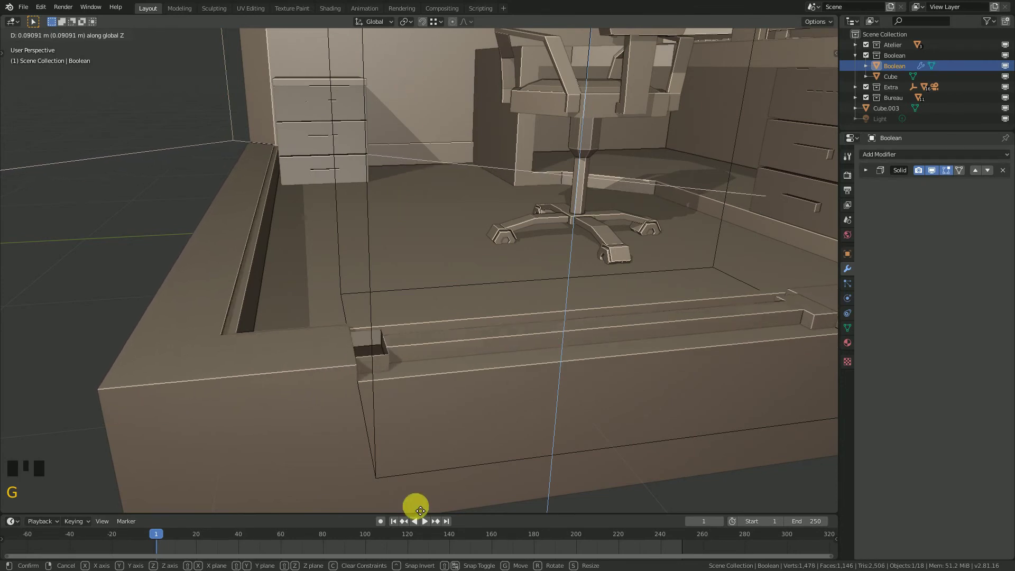
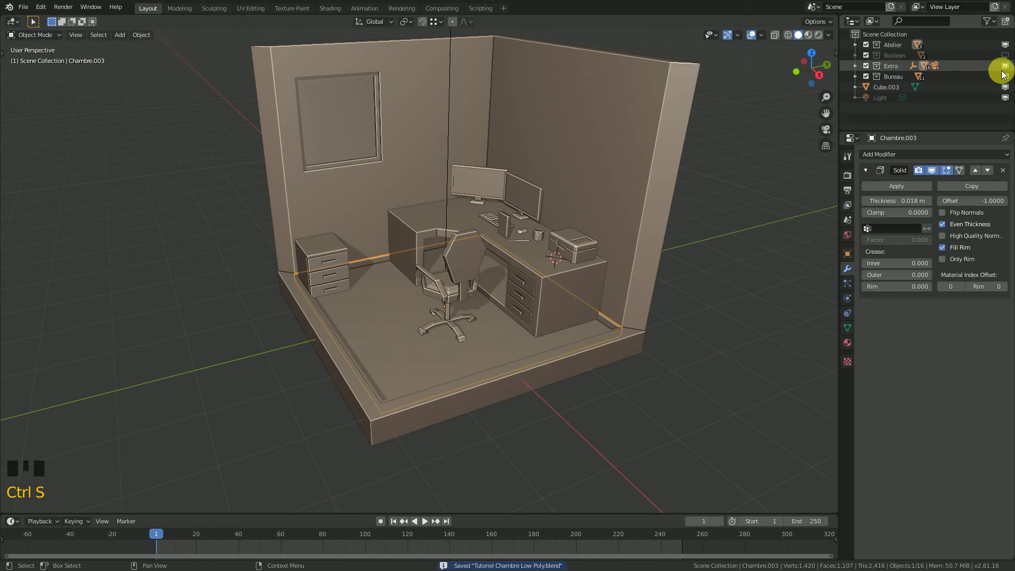
# Hide the Boolean cutter again, check the room through the camera, and select the drawer cabinet Meuble.
pyautogui.click(1010, 72)
pyautogui.moveTo(443, 347); pyautogui.dragTo(435, 362)
pyautogui.press('KP_0')
pyautogui.scroll(3)
pyautogui.click(1007, 69)
pyautogui.rightClick(411, 47)
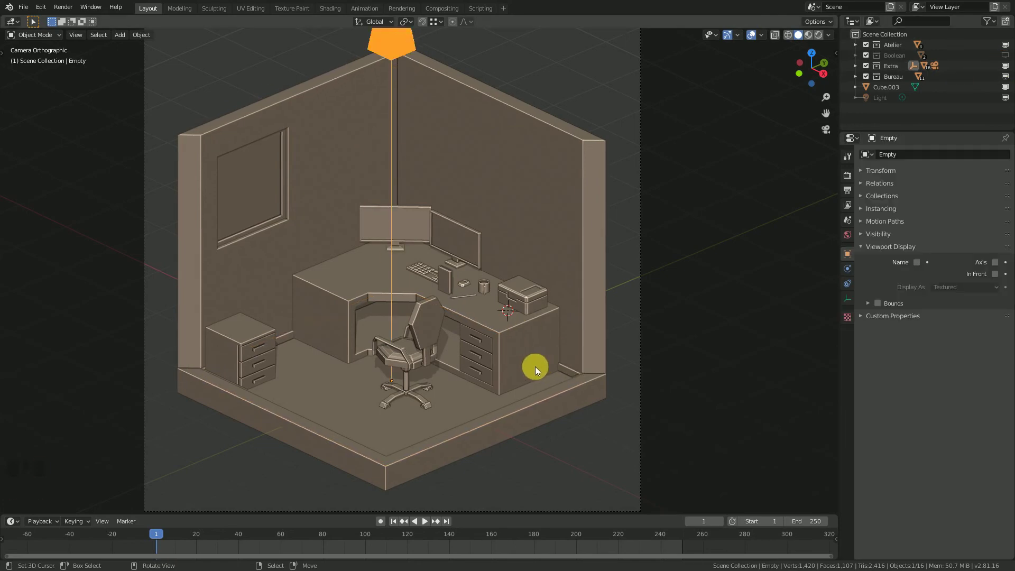
# Move the cabinet into the left corner beside the desk and orbit out of top view to check placement.
pyautogui.moveTo(491, 350); pyautogui.dragTo(475, 362)
pyautogui.scroll(3)
pyautogui.moveTo(465, 285); pyautogui.dragTo(340, 268)
pyautogui.moveTo(395, 324); pyautogui.dragTo(416, 344)
pyautogui.scroll(3)
pyautogui.moveTo(432, 334); pyautogui.dragTo(437, 310)
pyautogui.rightClick(437, 310)
pyautogui.moveTo(439, 297); pyautogui.dragTo(493, 307)
pyautogui.press('g')
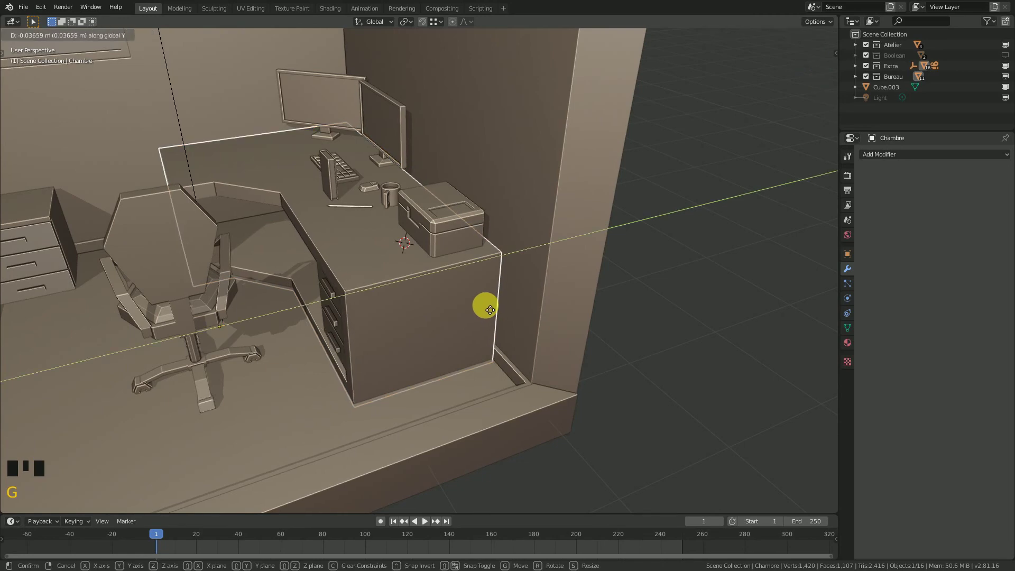
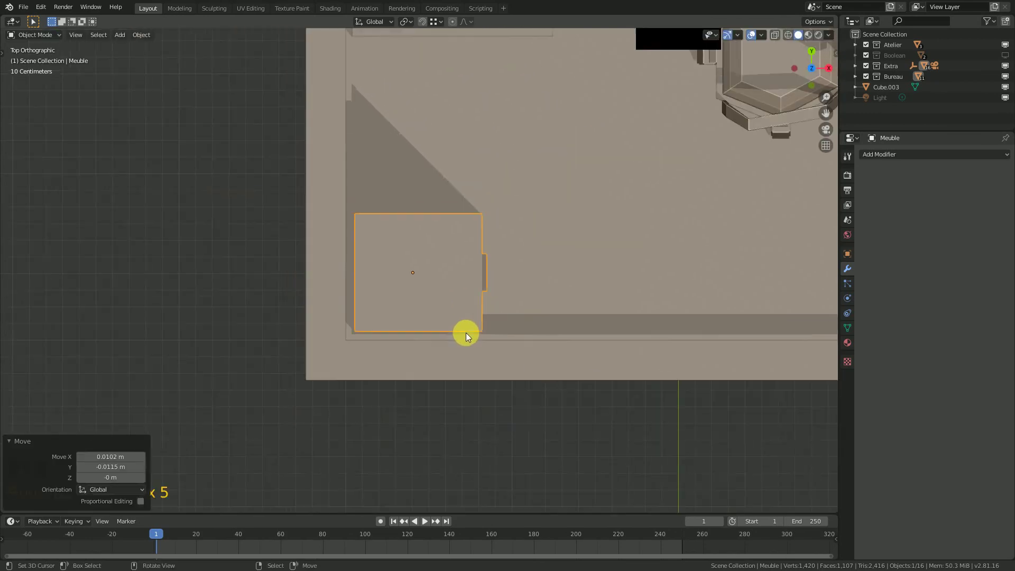
pyautogui.moveTo(524, 341); pyautogui.dragTo(390, 363)
pyautogui.moveTo(386, 359); pyautogui.dragTo(389, 265)
pyautogui.moveTo(387, 264); pyautogui.dragTo(456, 285)
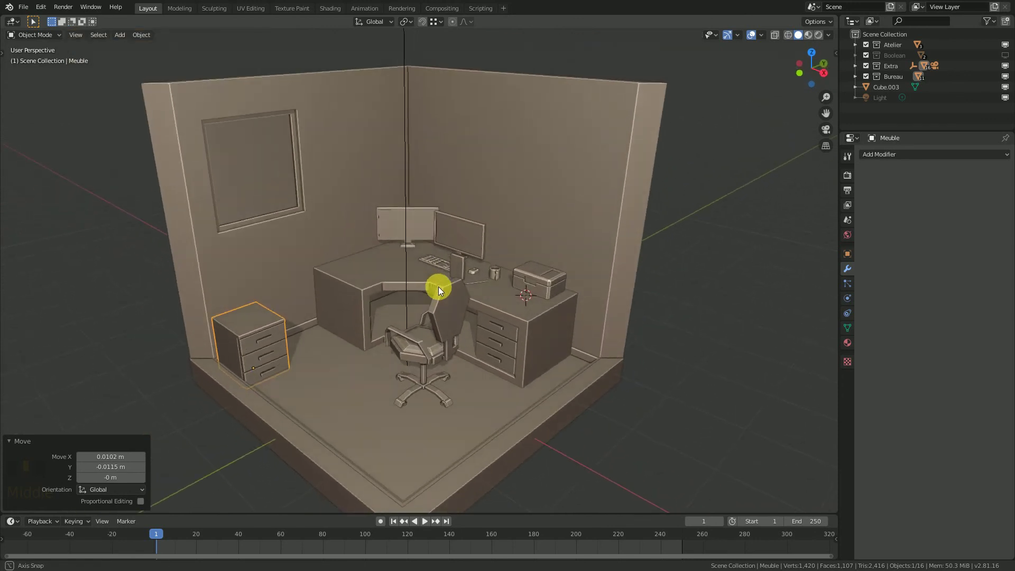